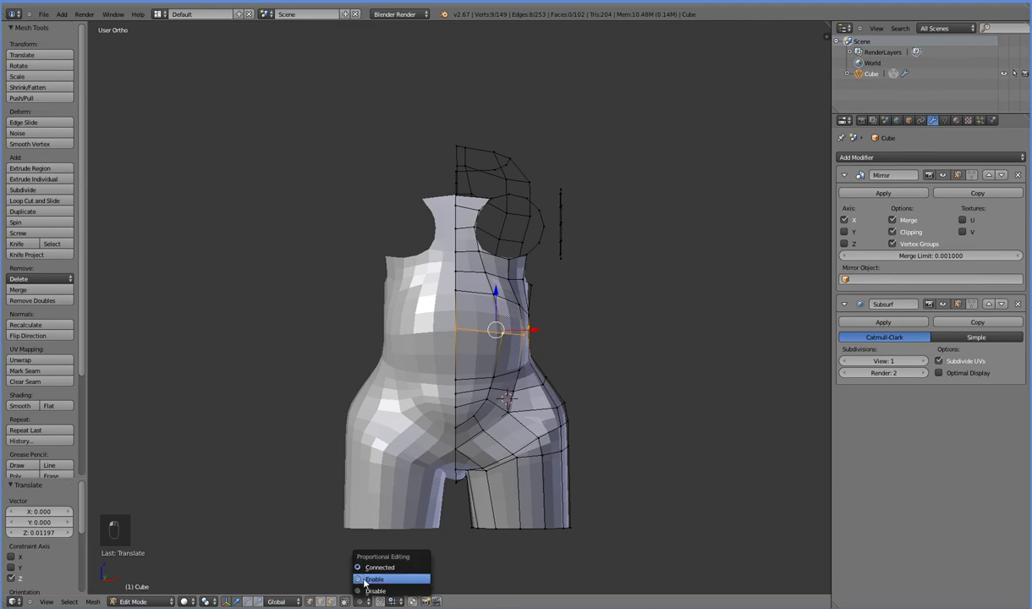
Scale the hip vertices inward and slide the bottom leg vertex toward the centre in front view.
key("s")
key("s")
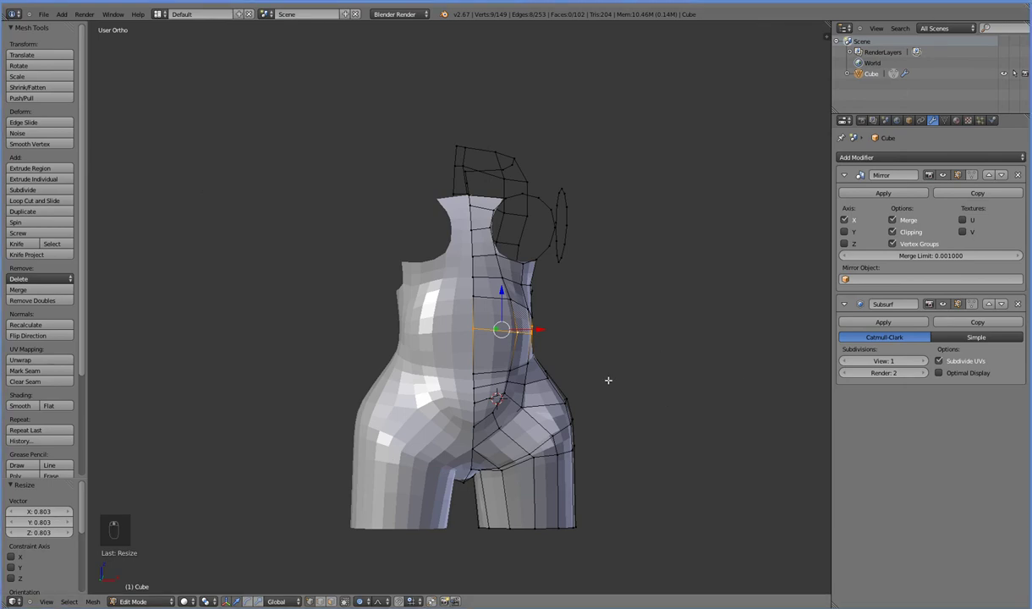
key("KP_1")
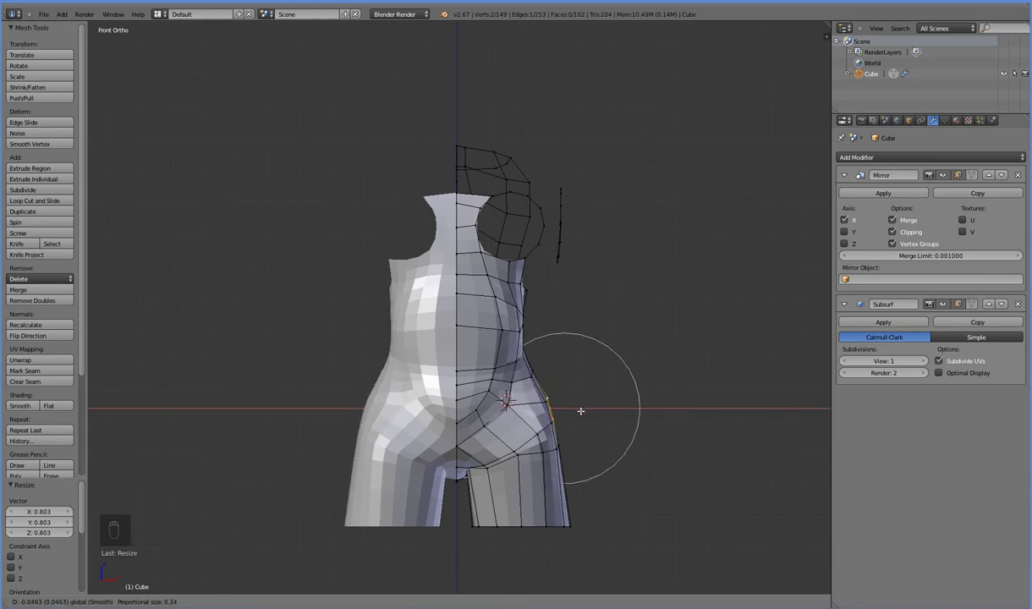
left_click_drag(615, 521, 531, 534)
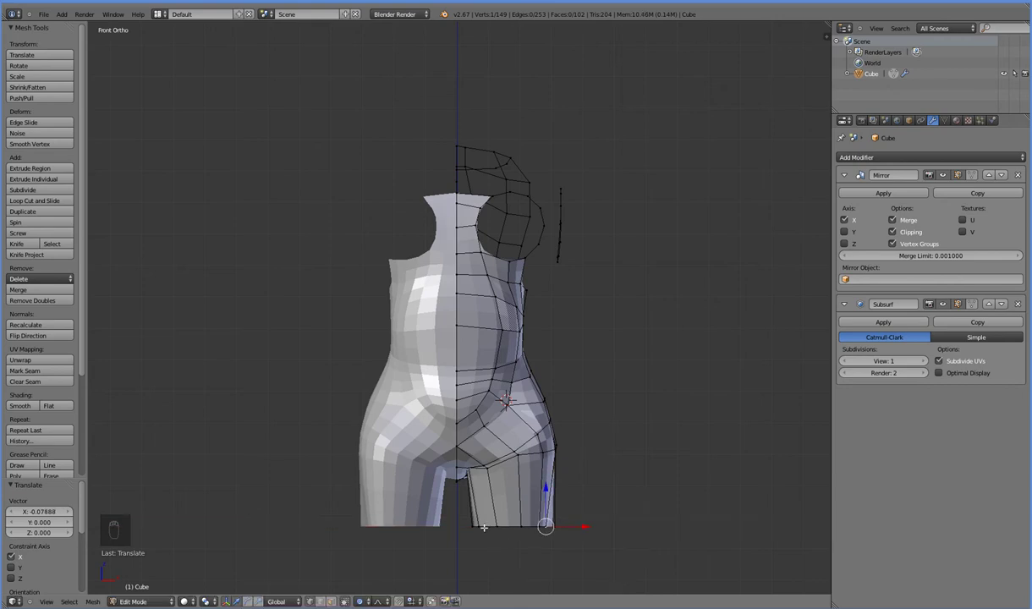
left_click_drag(511, 526, 508, 525)
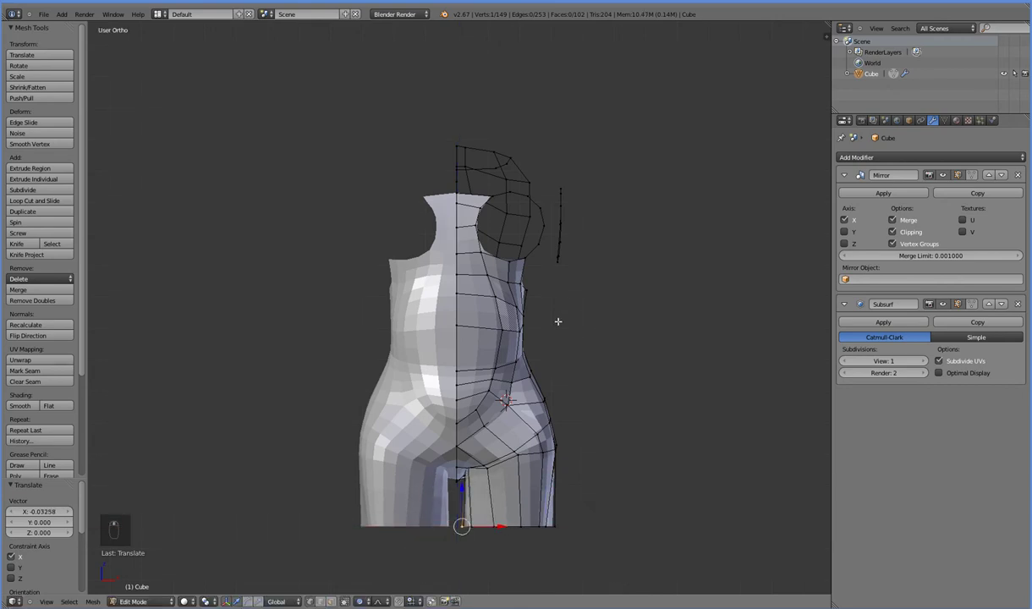
Box-select the lower torso block in wireframe and shift it upward along Z.
key("a")
key("z")
key("b")
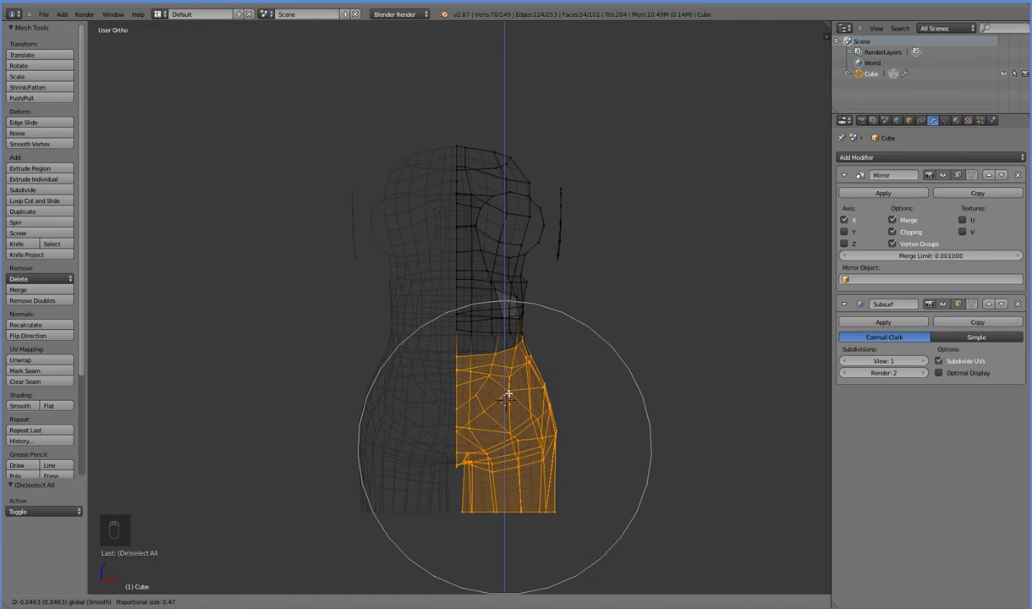
key("z")
key("z")
key("z")
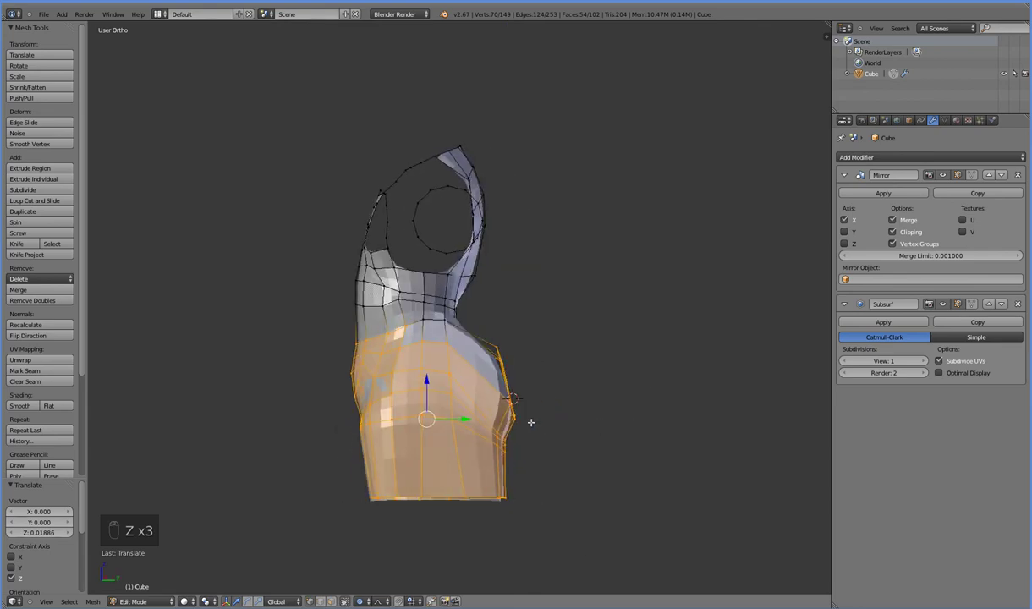
In side view, scale the lower torso and push back and rotate the shoulder-strap vertices.
key("KP_3")
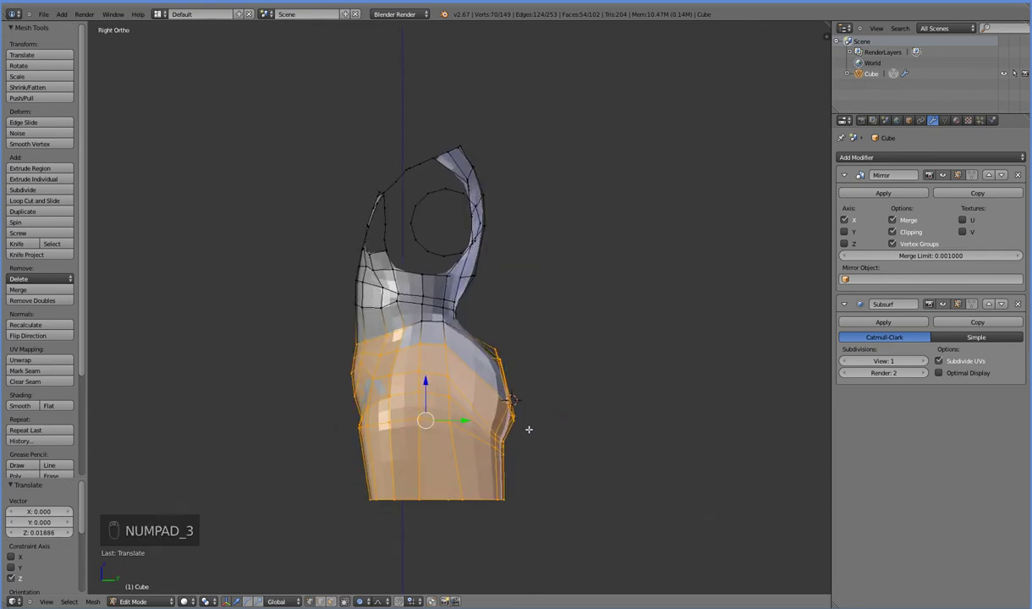
key("s")
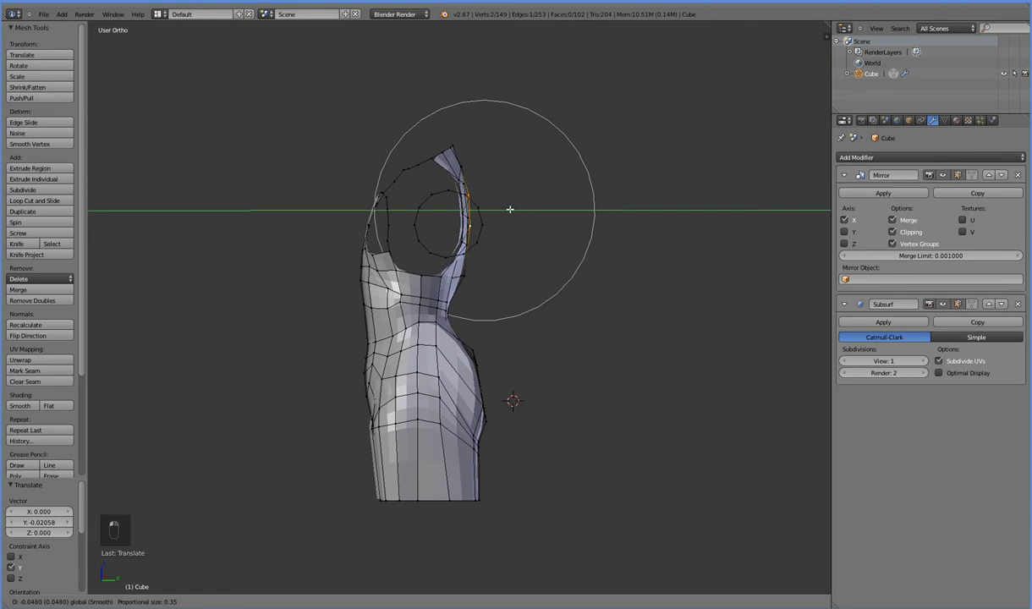
key("KP_3")
key("r")
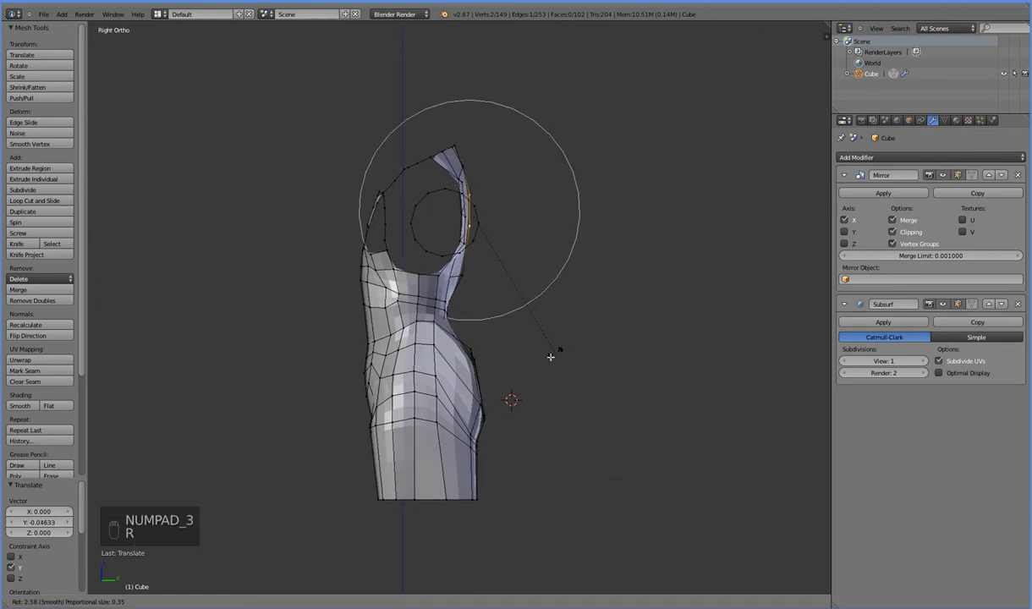
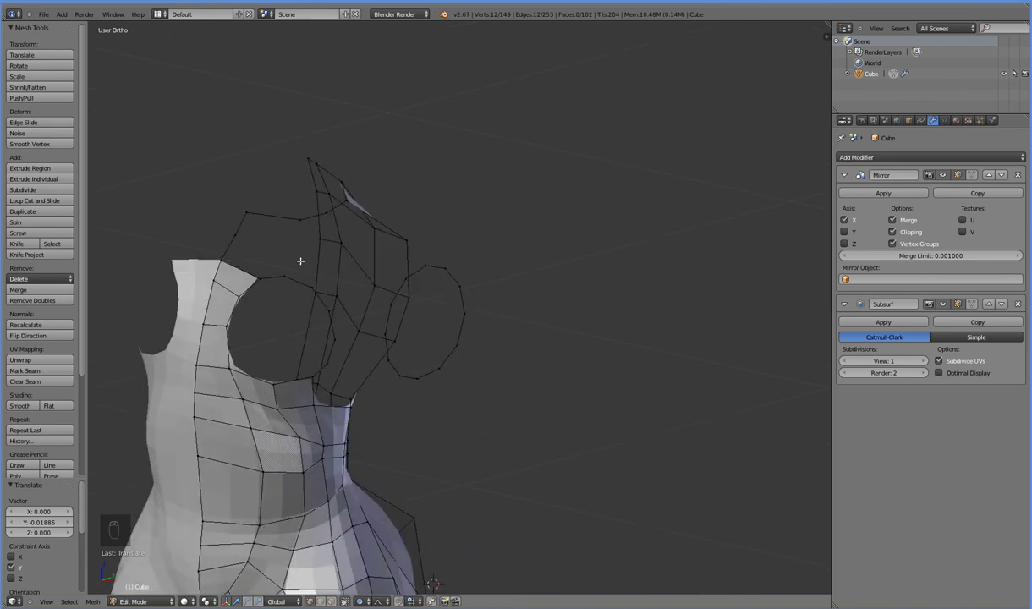
Extrude a new vertex from the top of the centre seam in front view and re-enable mirror clipping.
middle_click(268, 273)
key("KP_1")
key("e")
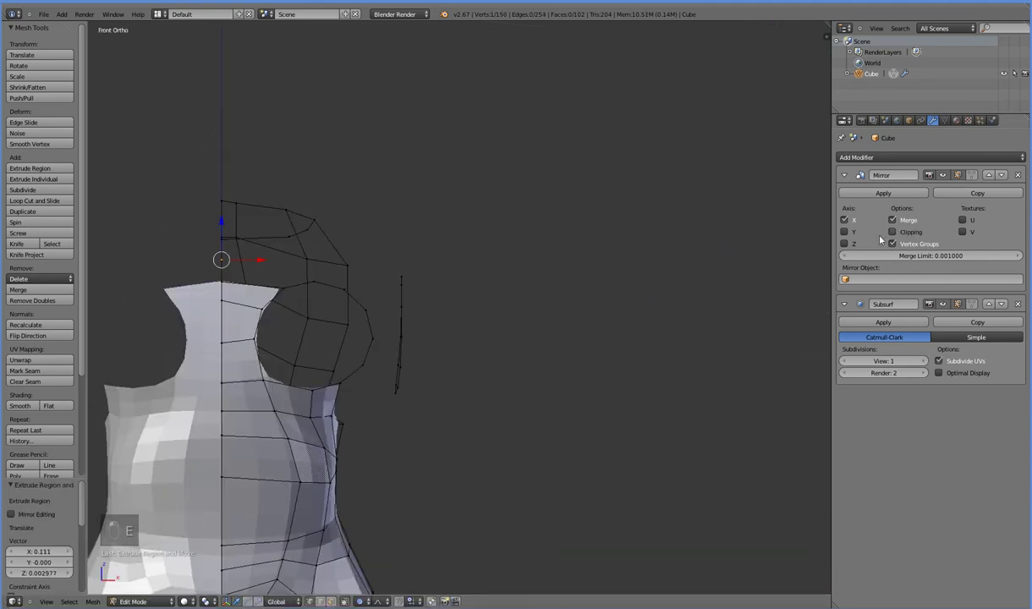
key("ctrl+z")
key("ctrl+z")
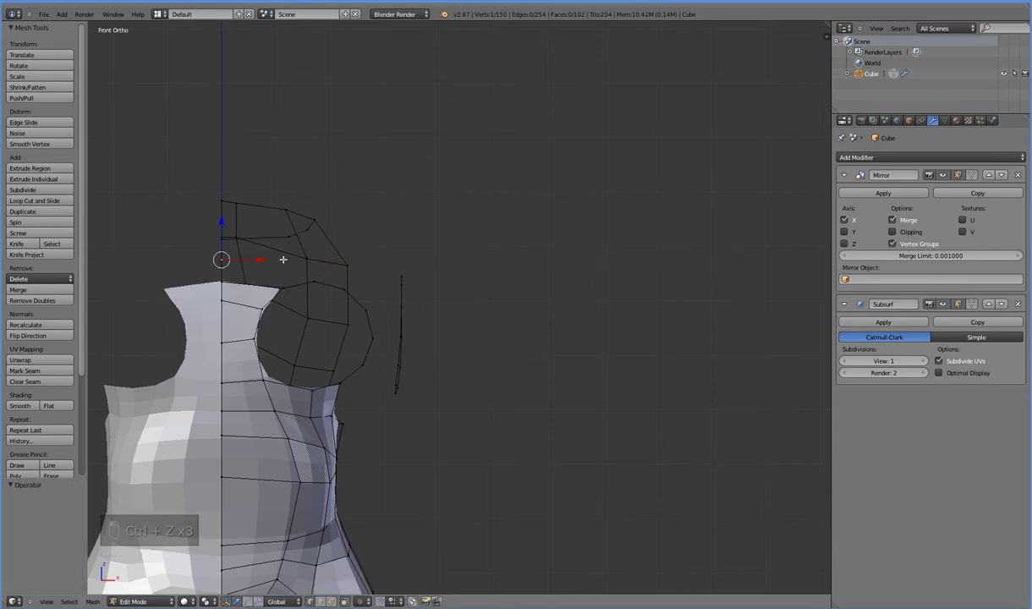
left_click(339, 258)
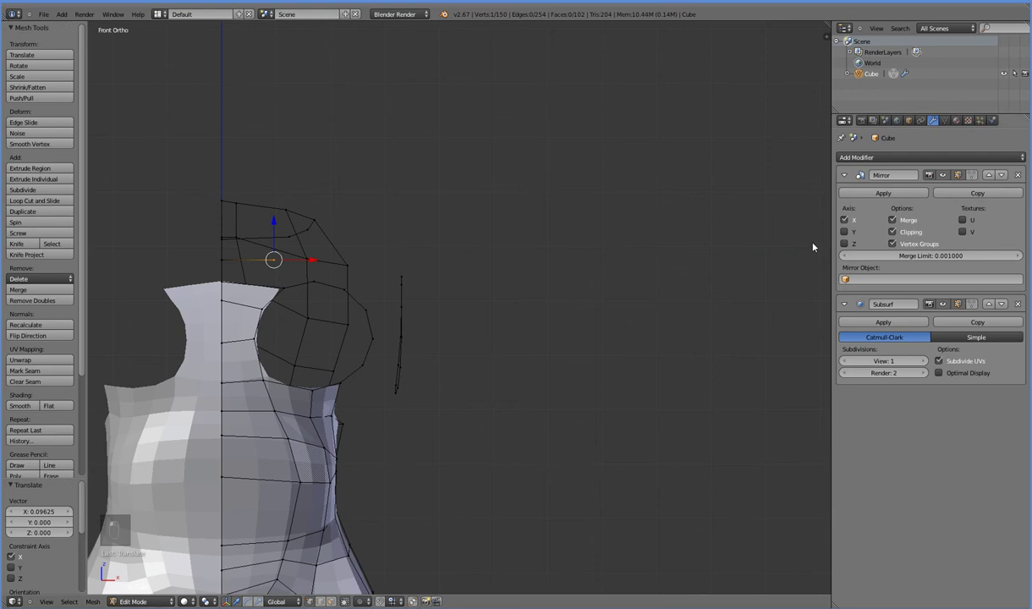
Extrude vertices outward along the shoulder top and fill faces between them.
key("f")
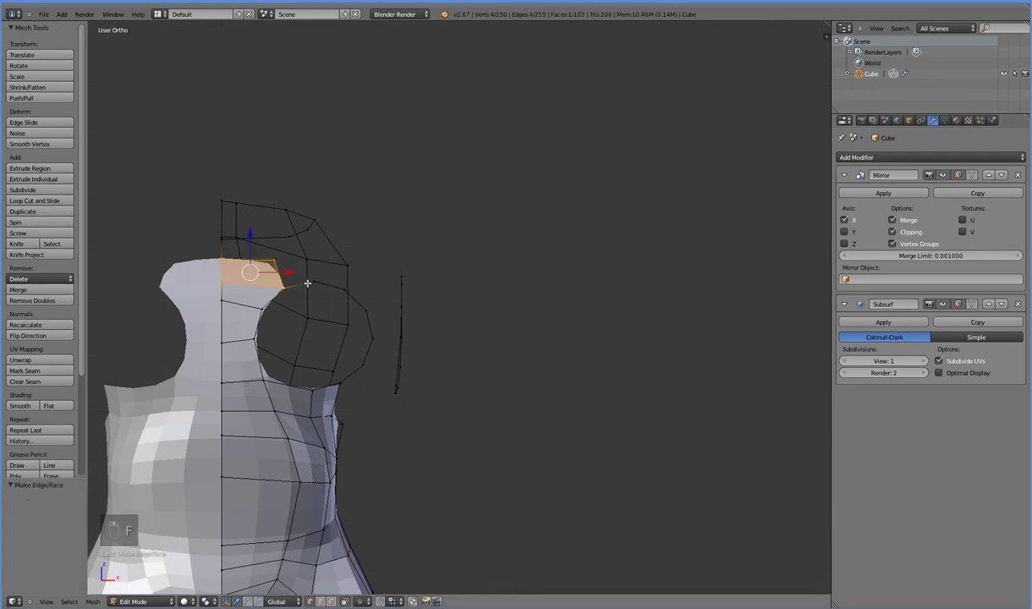
key("e")
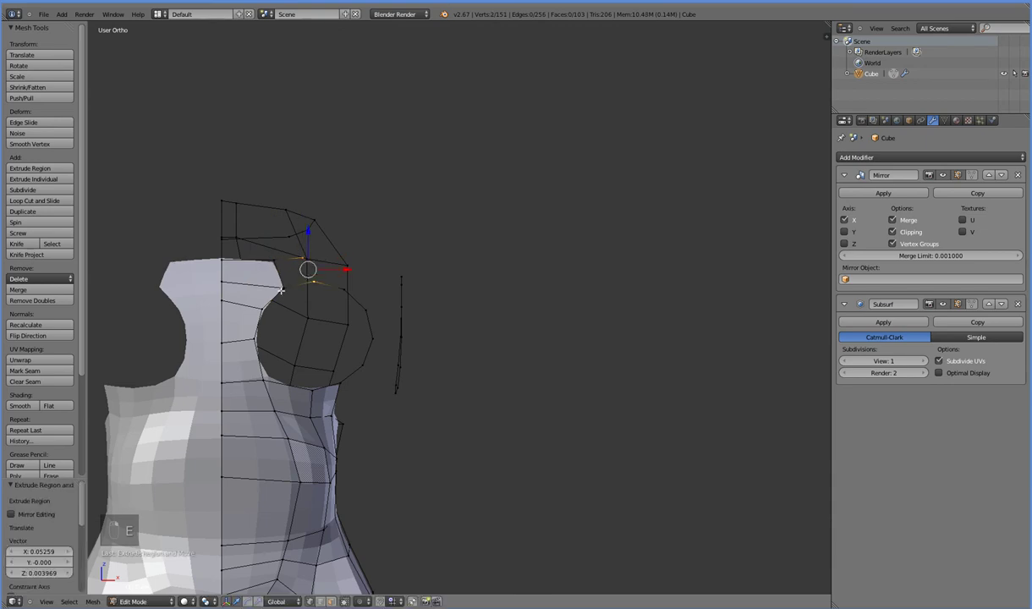
key("f")
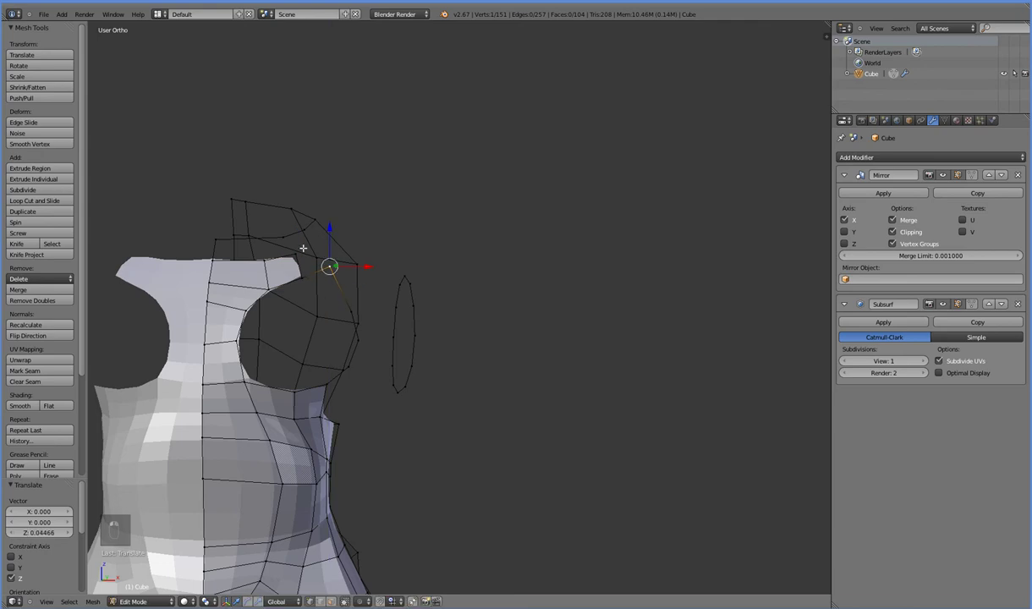
key("e")
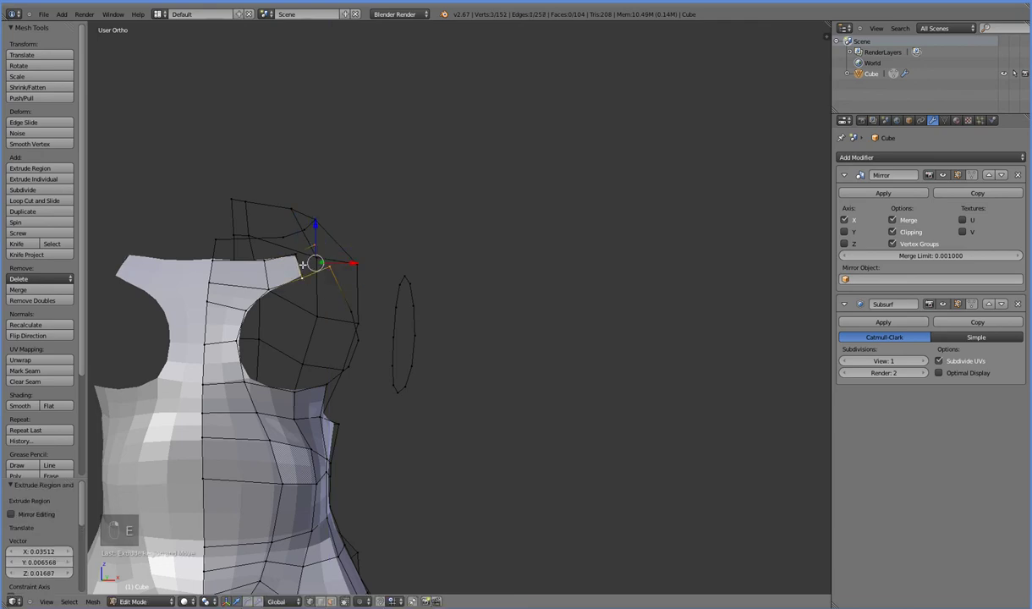
key("f")
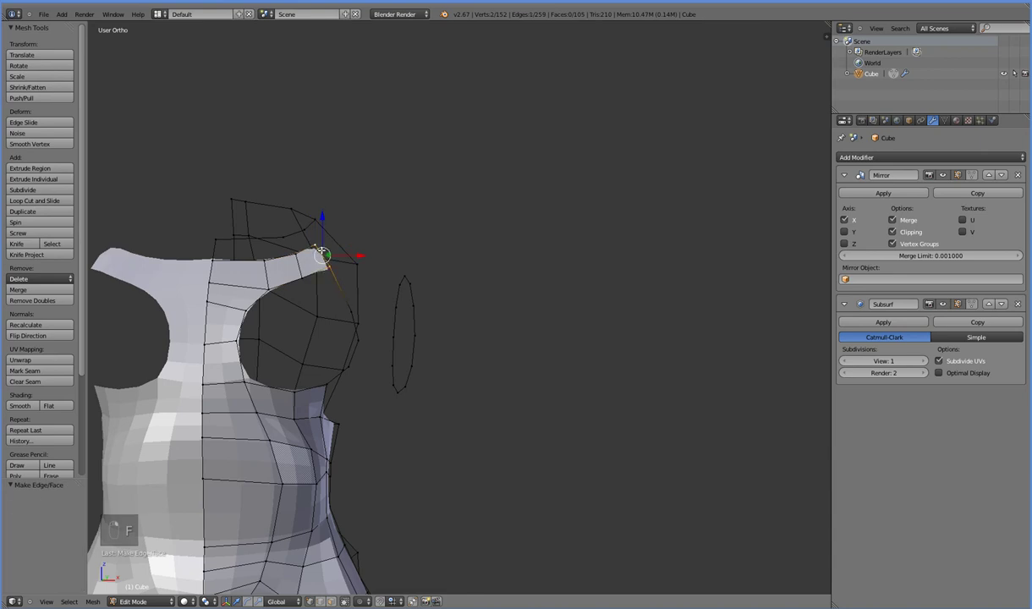
Extrude one more vertex and fill the remaining faces joining the shoulder strip to the strap.
key("e")
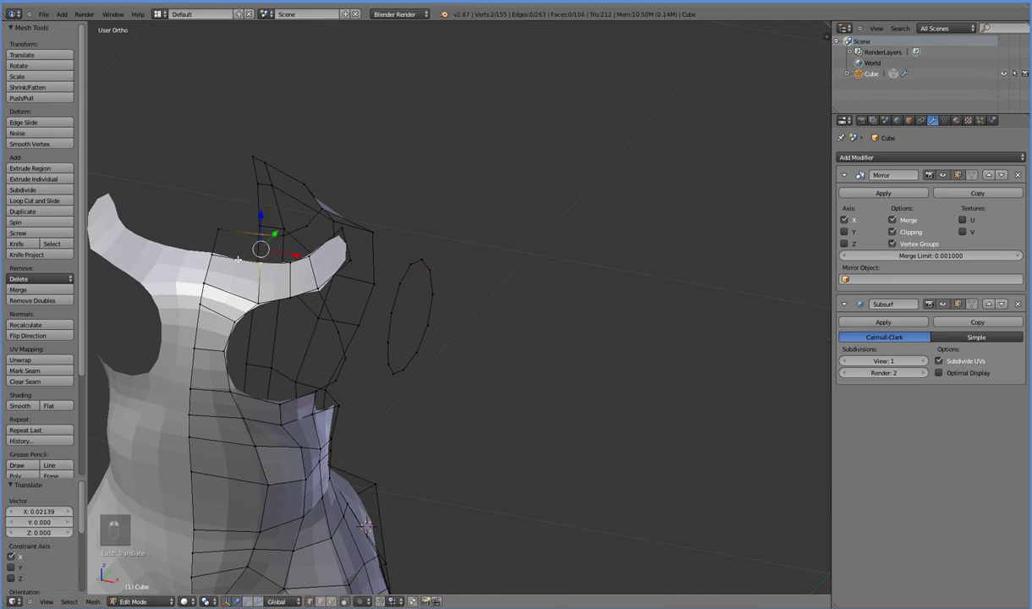
key("f")
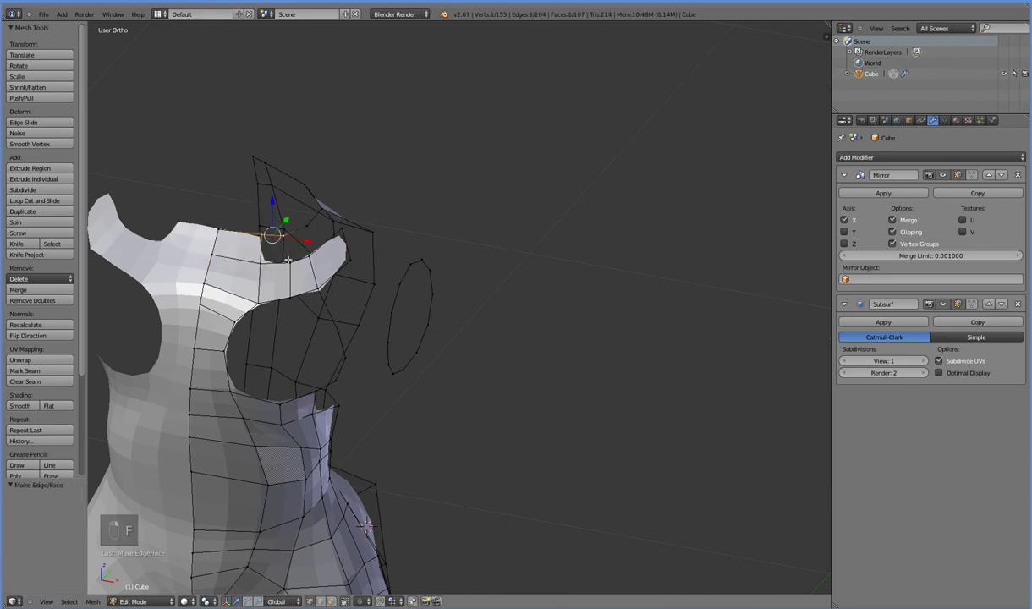
key("f")
key("f")
key("f")
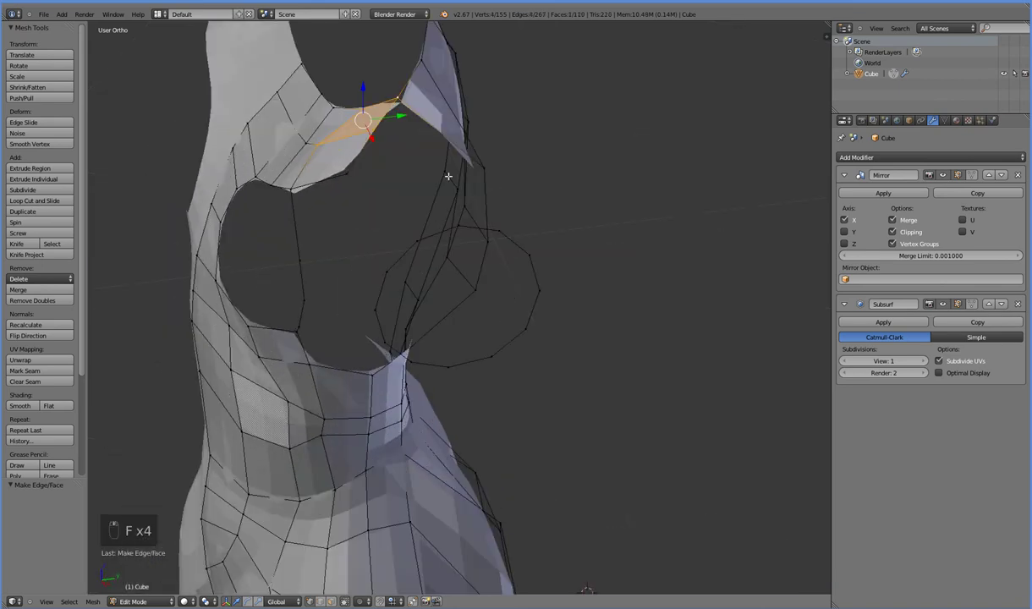
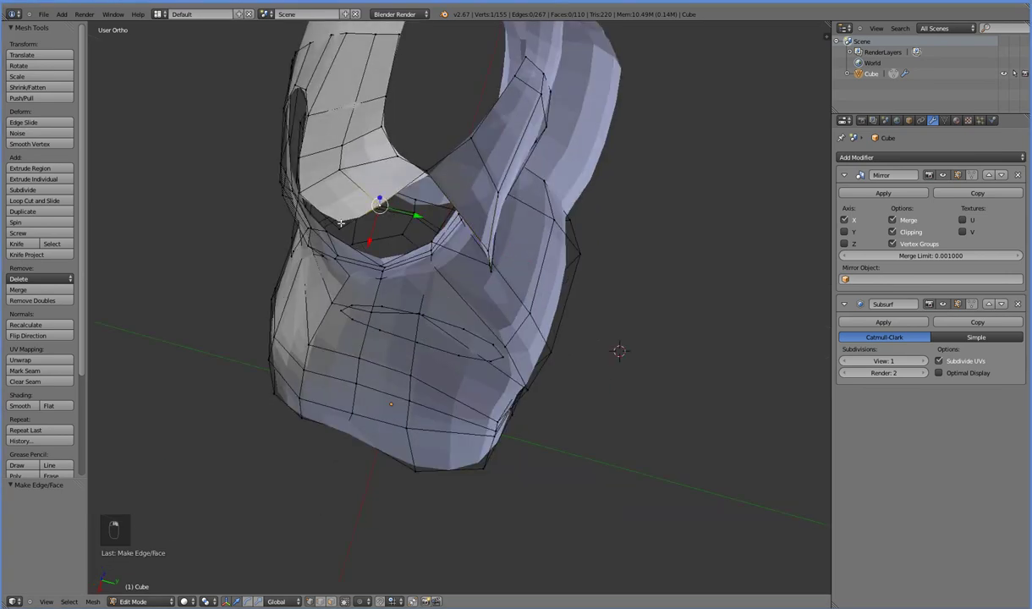
Fill a face under the shoulder, extrude another vertex and rotate it upward toward the chest.
key("KP_1")
key("KP_7")
key("e")
key("r")
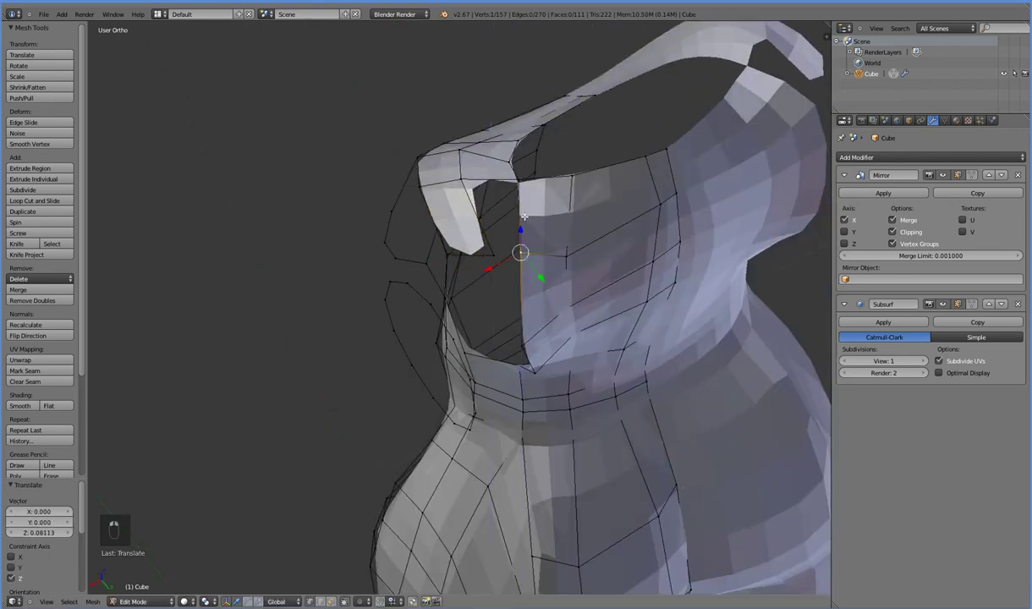
Fill the face joining shoulder and chest, then pull the shoulder tip vertex upward.
key("f")
left_click(491, 214)
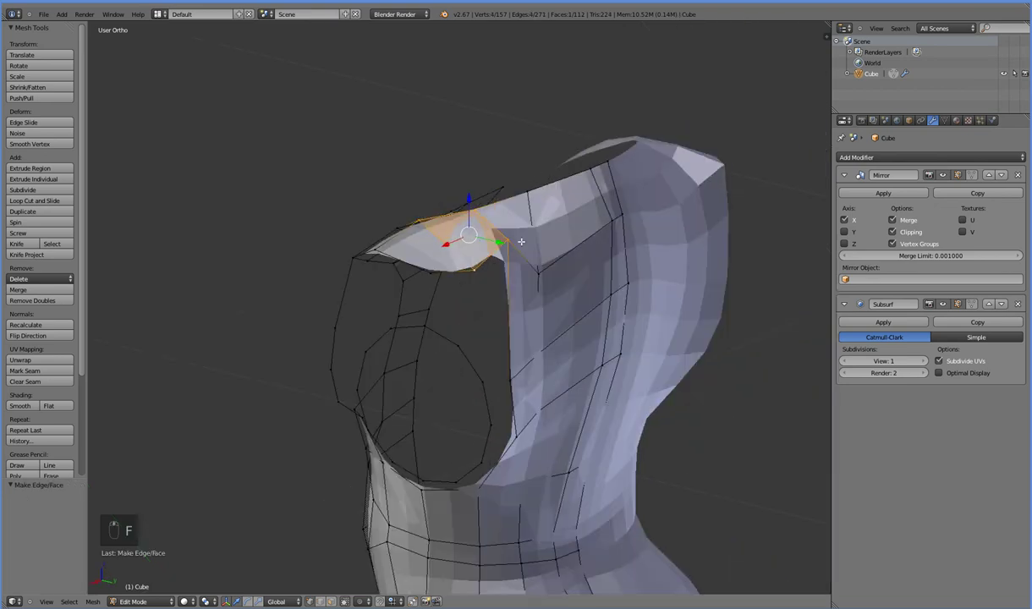
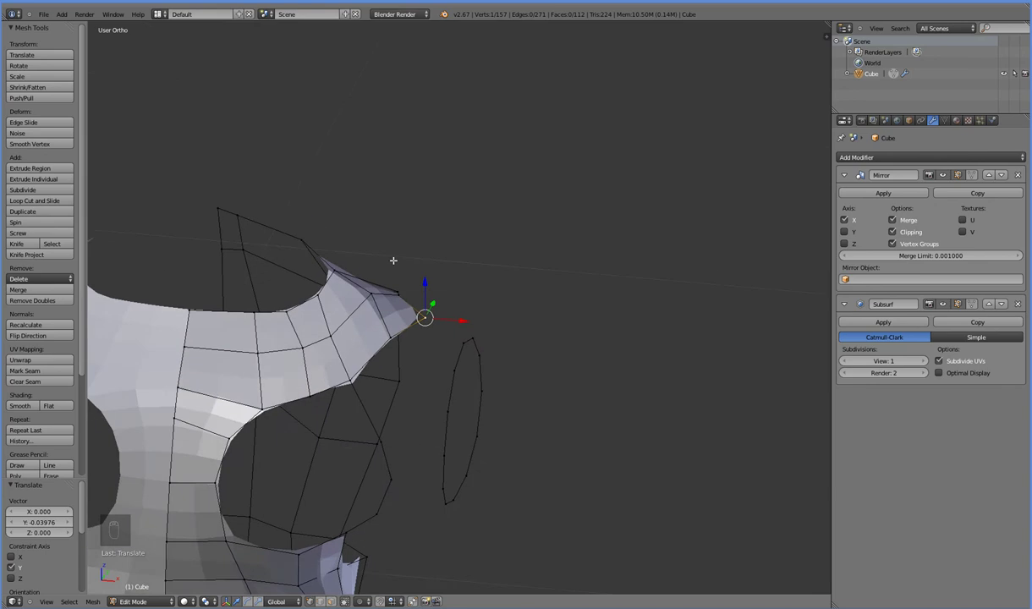
left_click_drag(440, 264, 412, 358)
right_click(412, 358)
Nudge the shoulder tip vertices higher one by one to taper the shoulder point.
left_click(416, 344)
left_click_drag(398, 273, 399, 258)
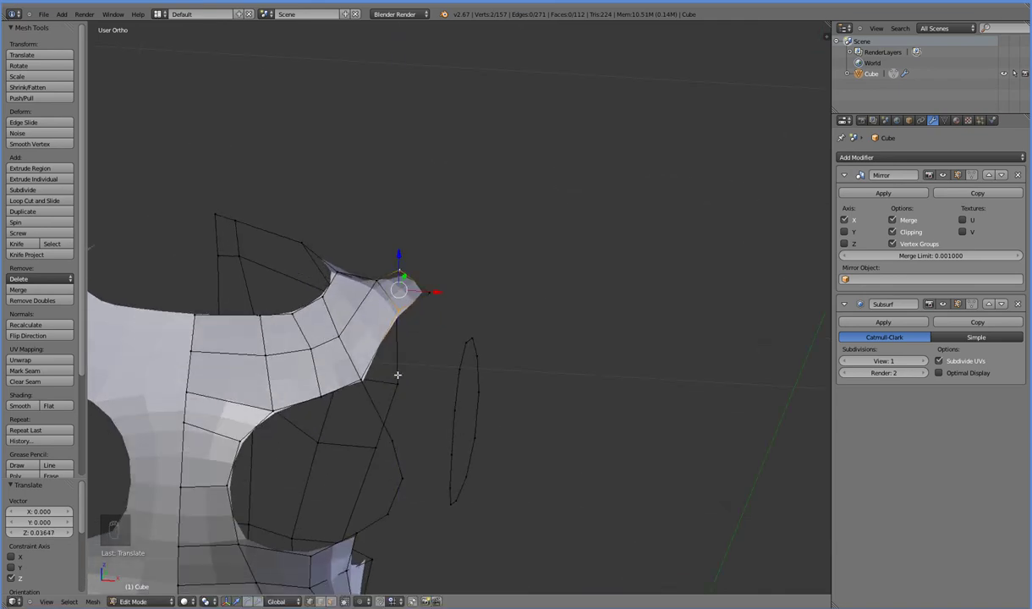
left_click_drag(406, 344, 464, 394)
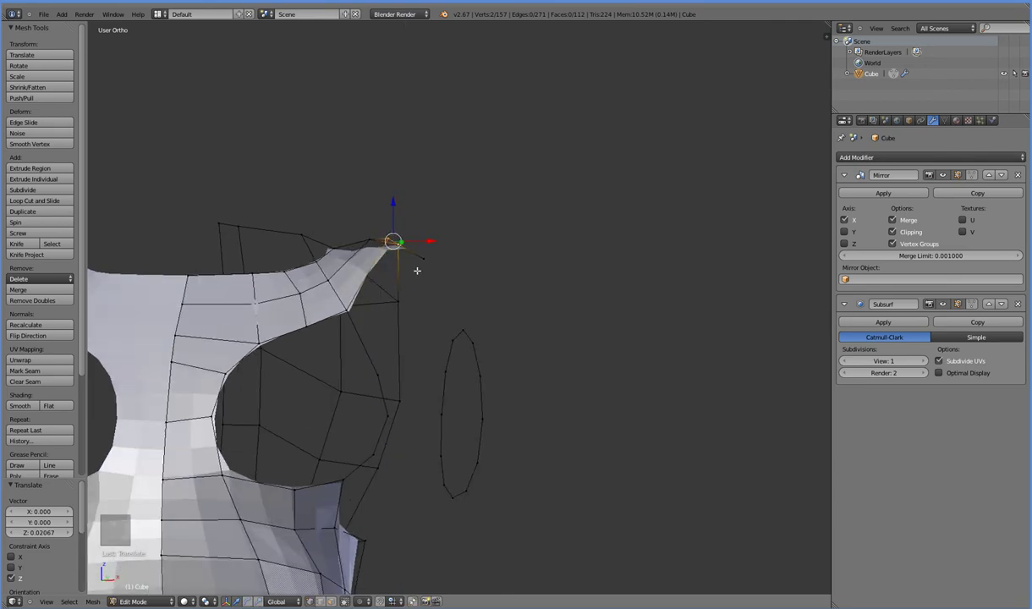
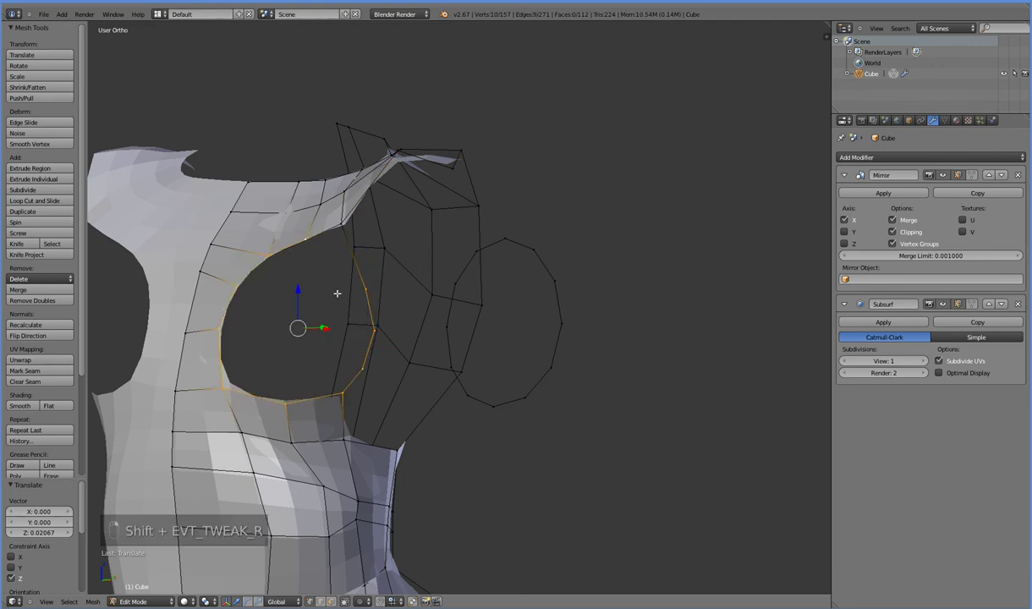
Undo an inward extrusion of the armhole loop and extrude a single rim vertex into the opening instead.
key("e")
key("s")
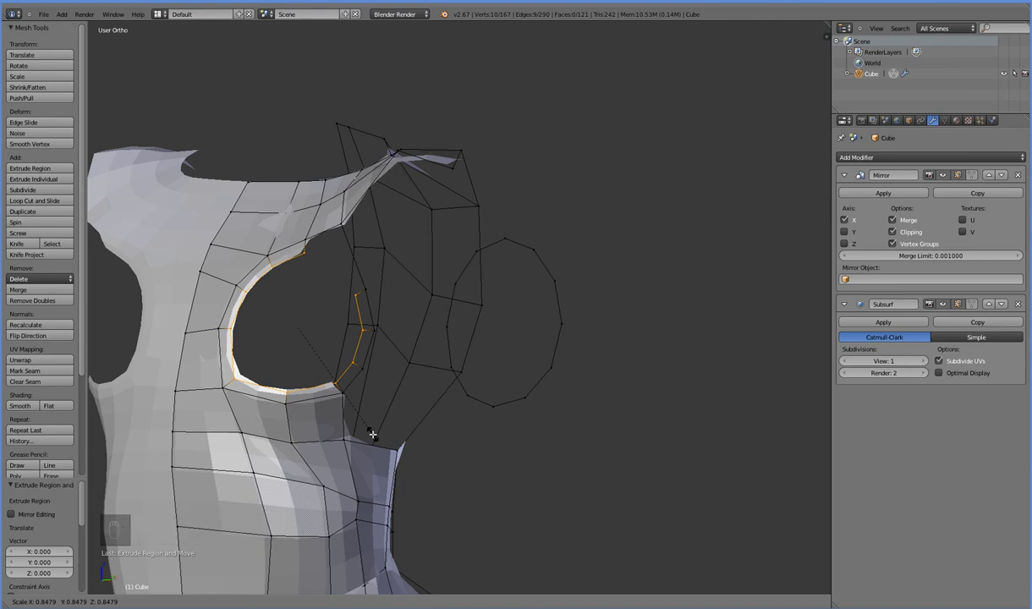
key("ctrl+z")
key("e")
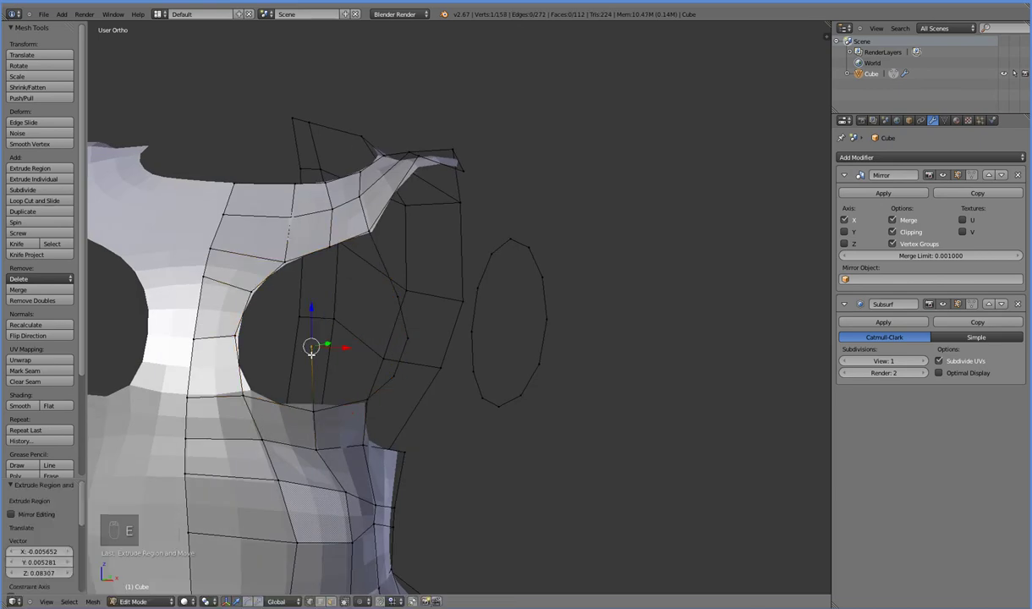
Extrude vertices across the armhole and fill a row of faces toward the rim.
key("f")
key("e")
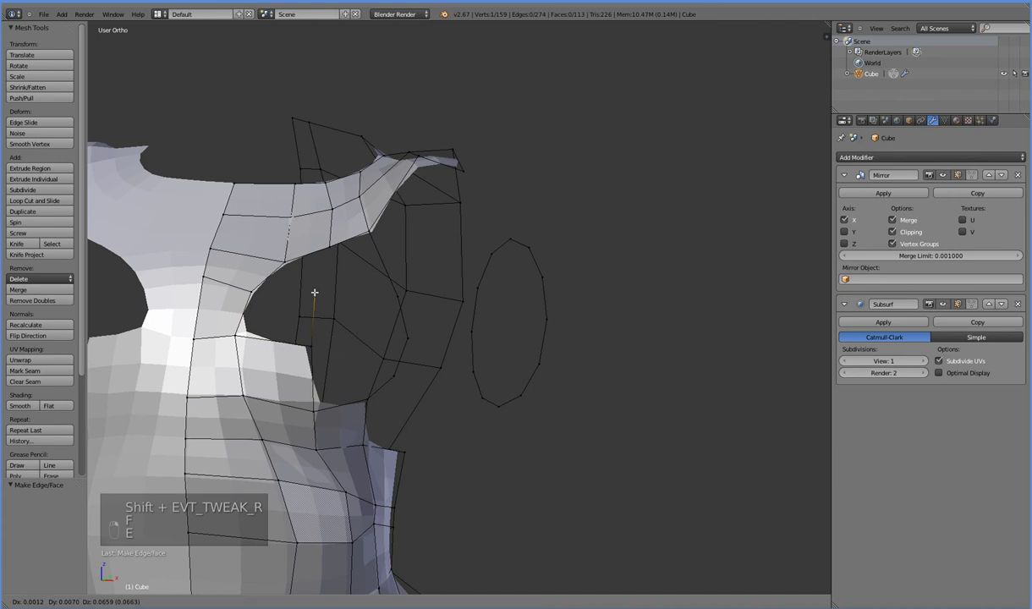
key("f")
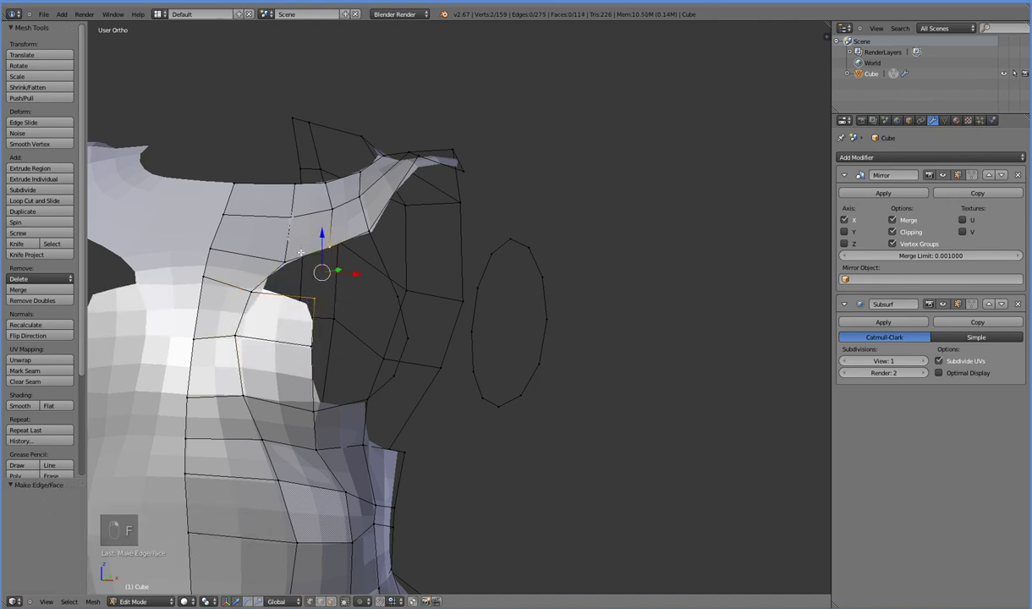
key("f")
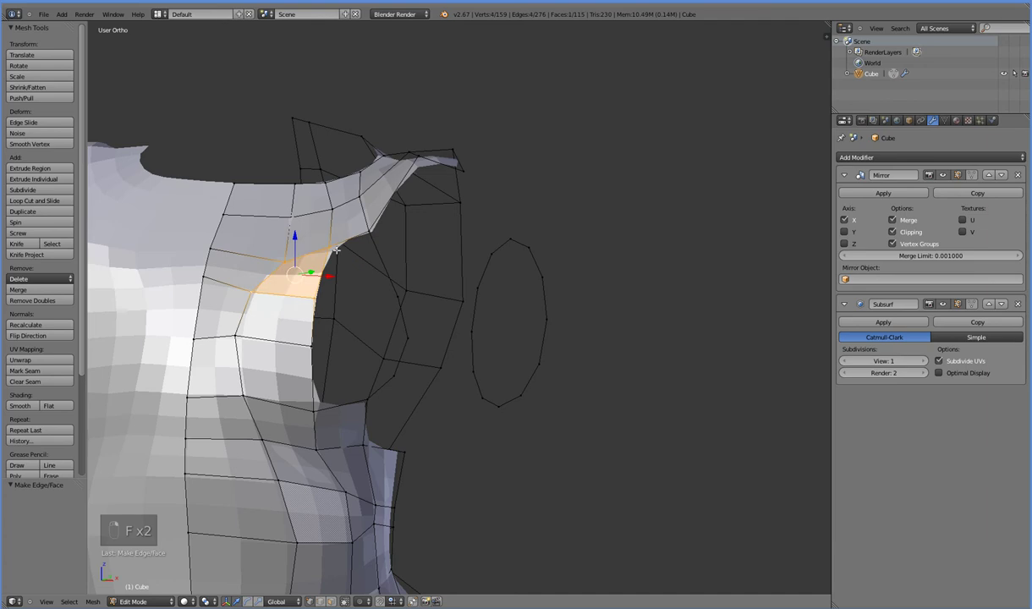
key("f")
key("f")
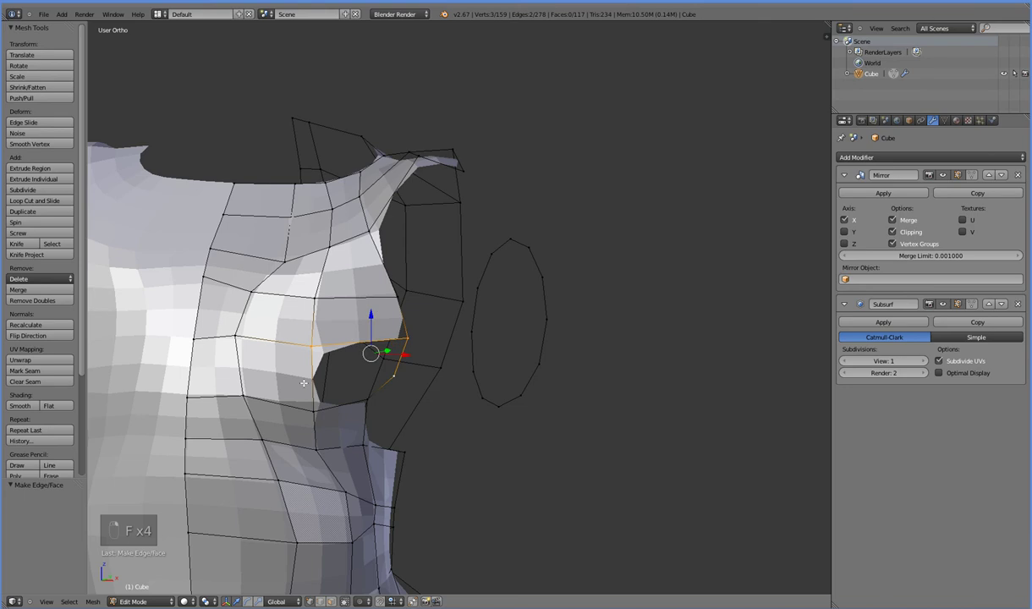
Add a loop cut (Ctrl+R) through the new faces and fill the last faces closing the gap.
key("f")
key("ctrl+z")
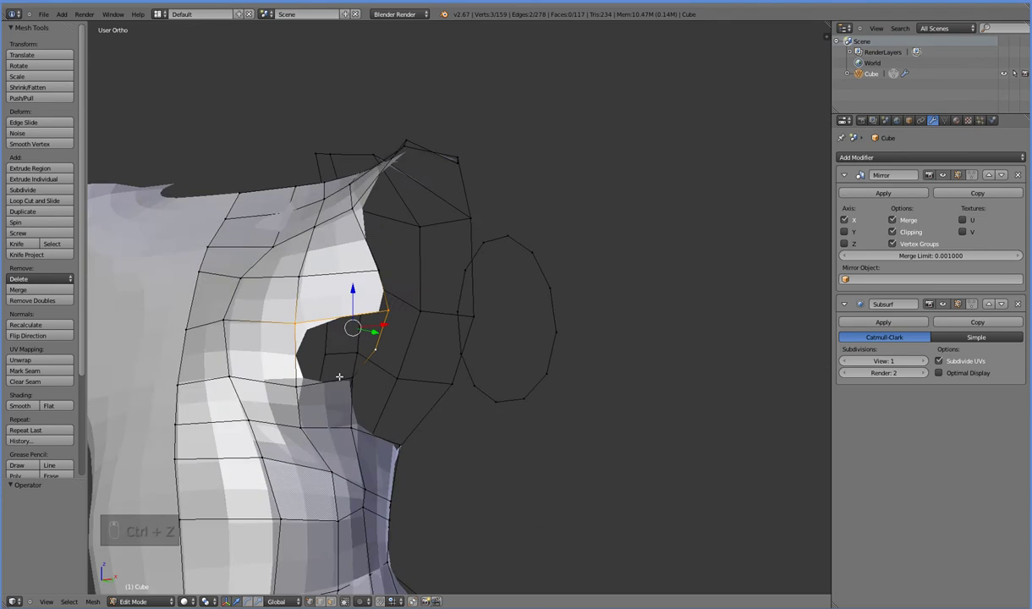
key("ctrl+r")
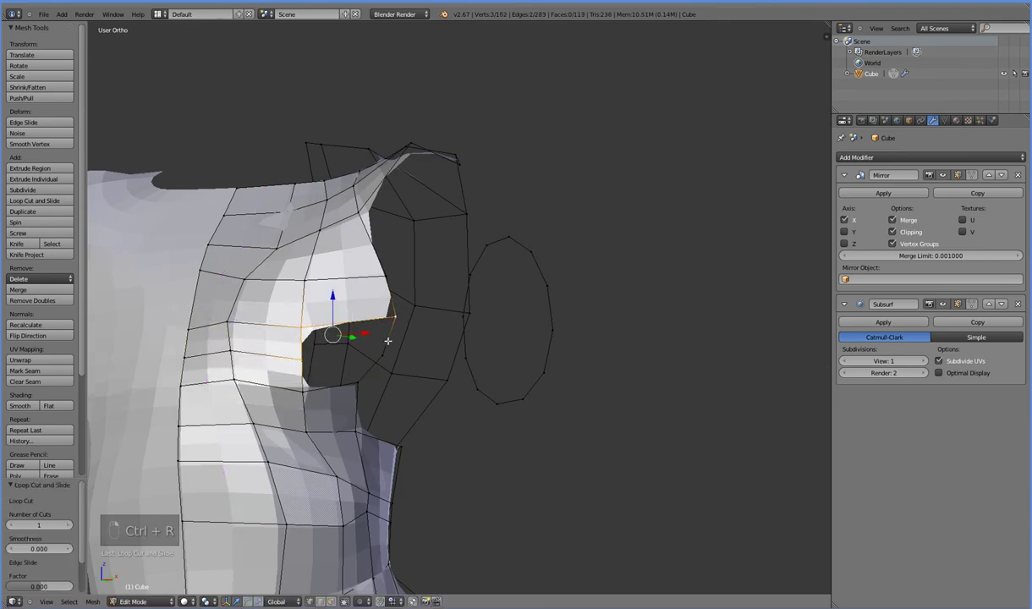
key("f")
key("f")
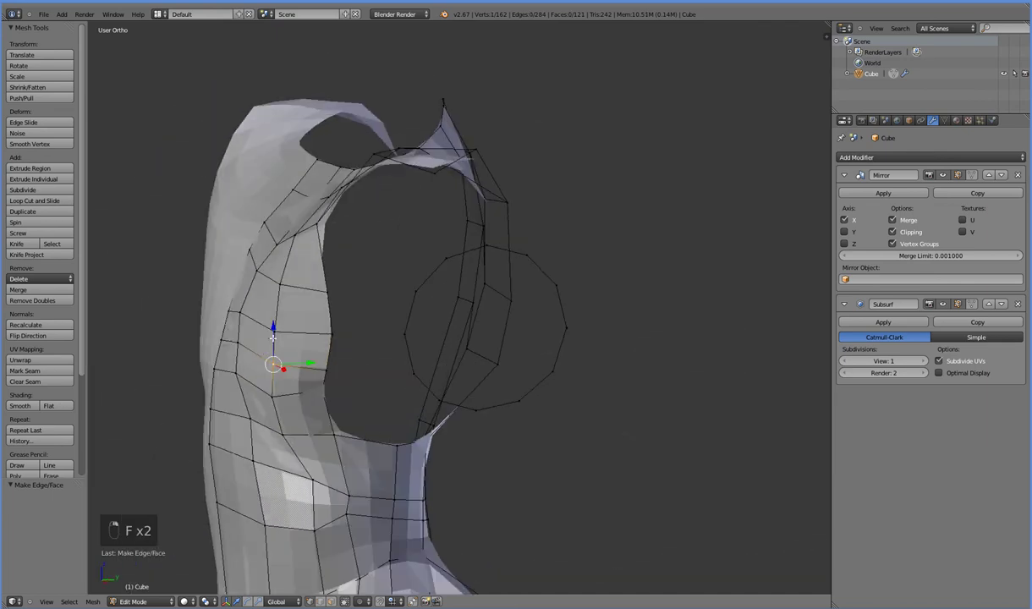
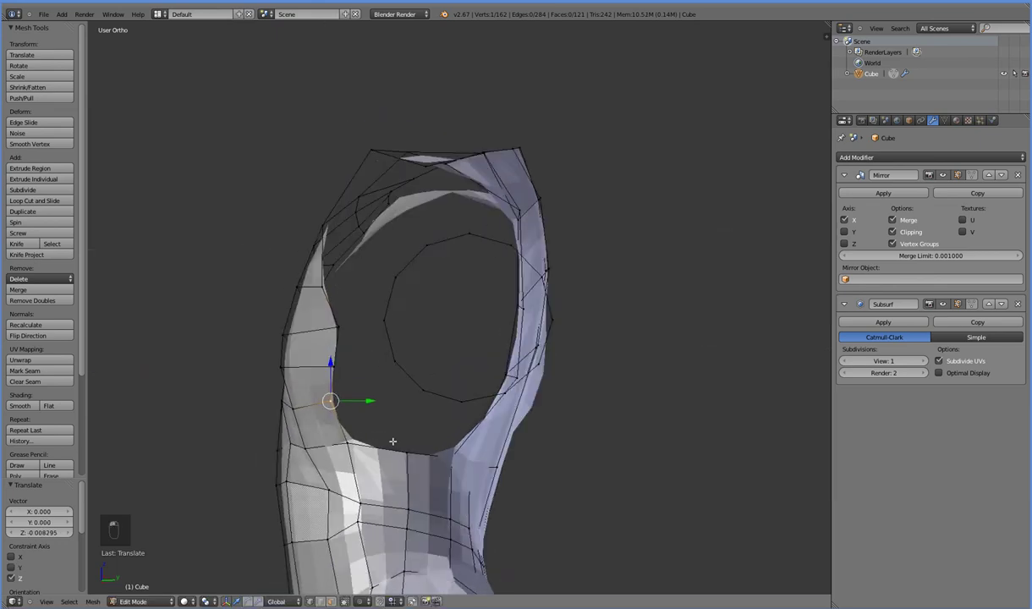
Move and shrink the arm ring in side view, then merge the shoulder tip vertices (Alt+M).
key("KP_3")
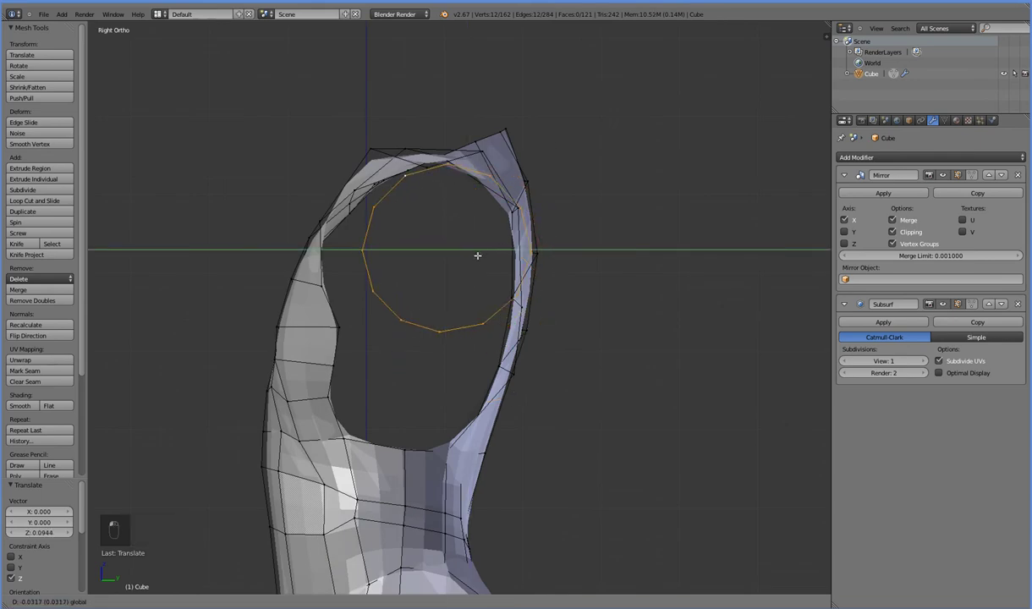
key("s")
middle_click(497, 395)
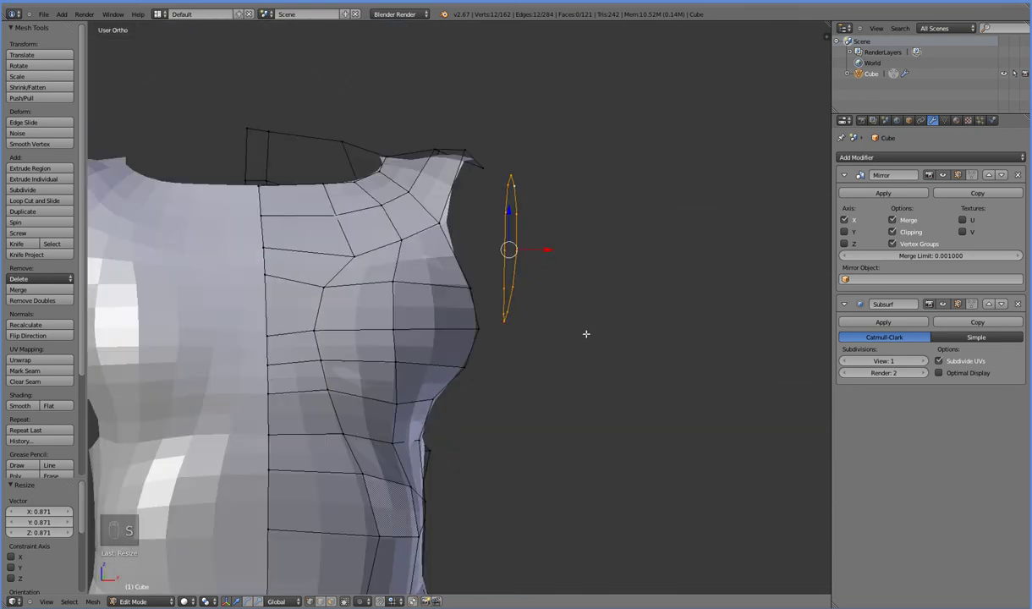
left_click_drag(533, 379, 510, 216)
right_click(509, 216)
key("alt+m")
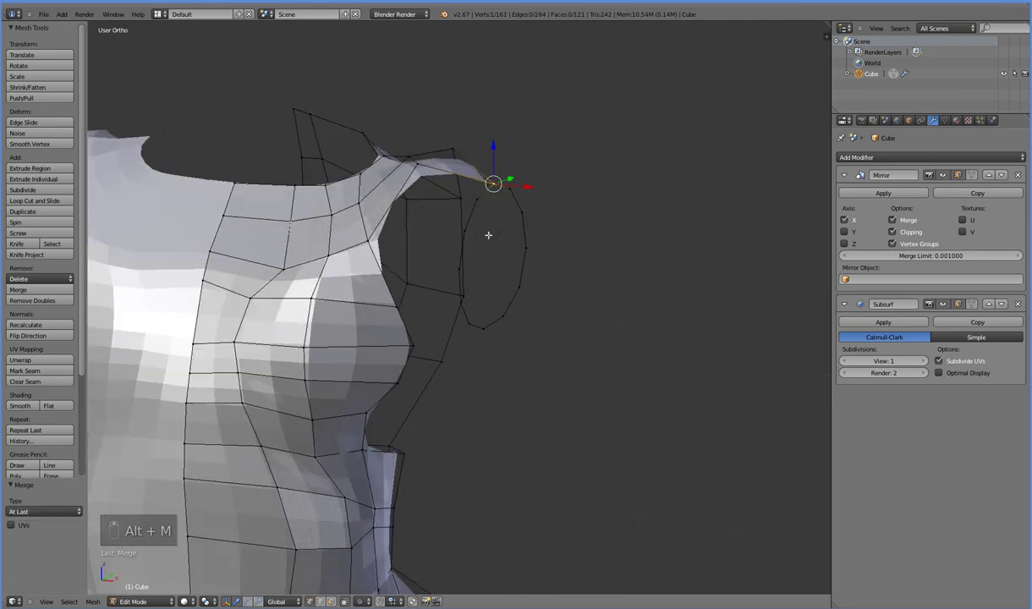
Select the whole arm ring and extrude it outward into a short tube.
key("KP_3")
key("KP_1")
Rip the vertex between shoulder and tube, fill a face there and delete two tube edge loops.
key("e")
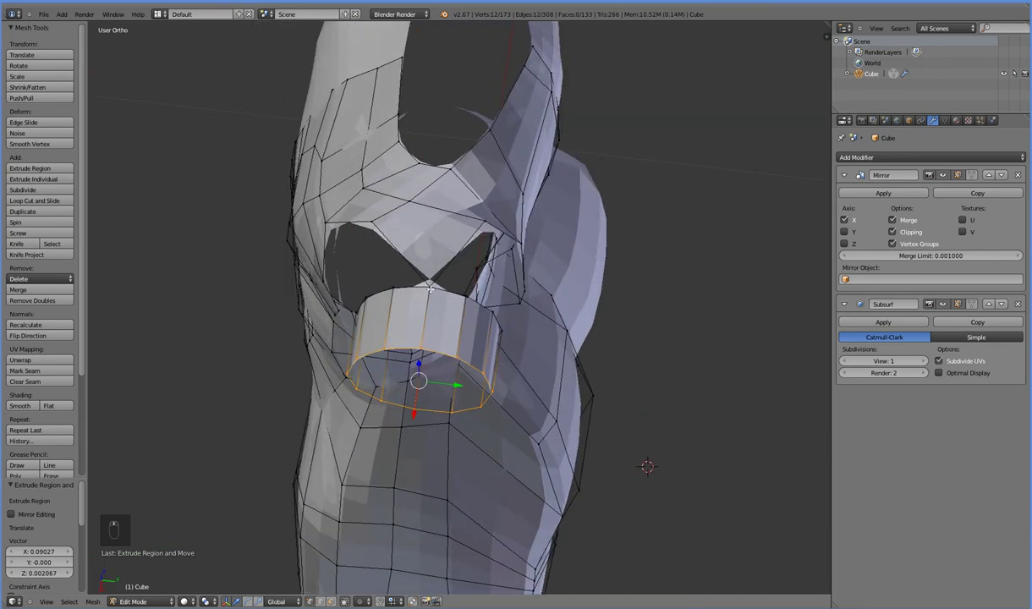
key("v")
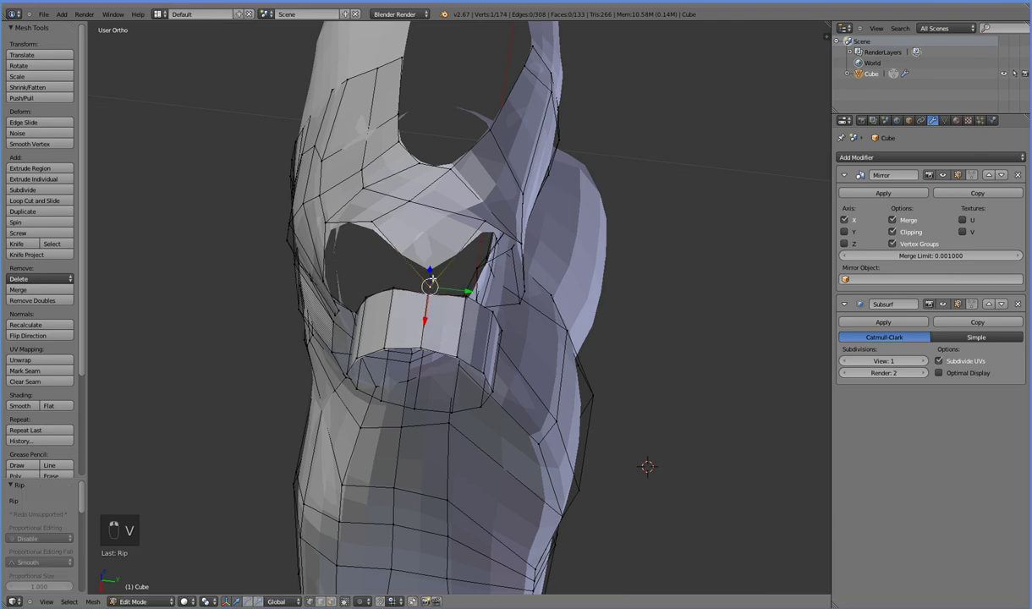
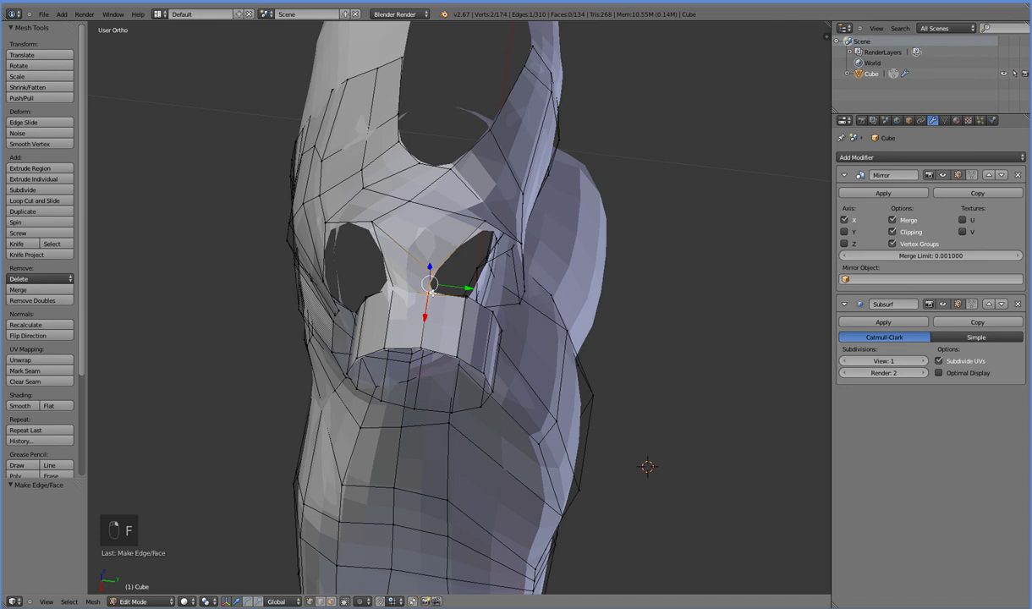
key("f")
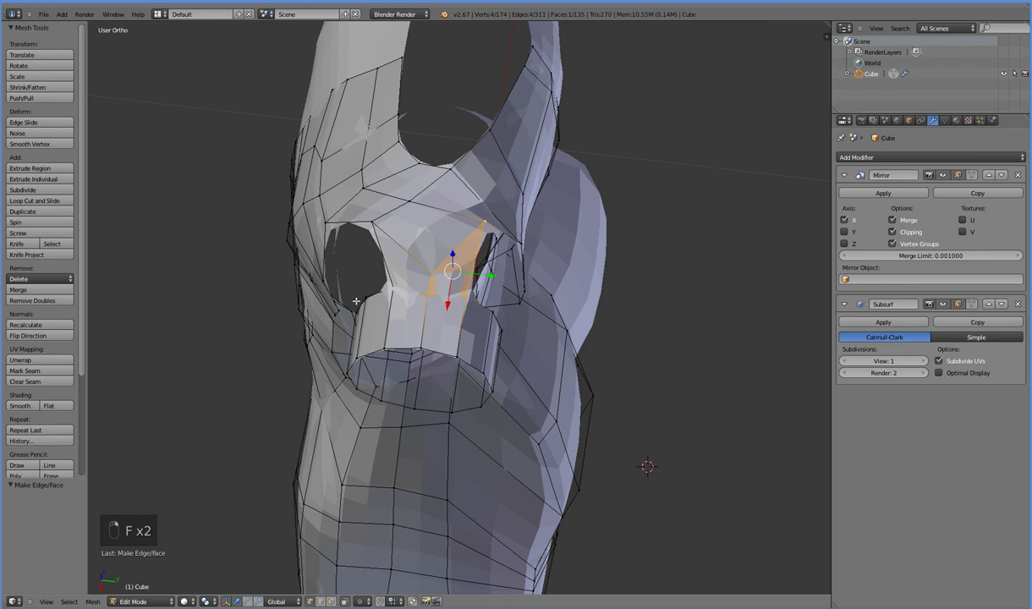
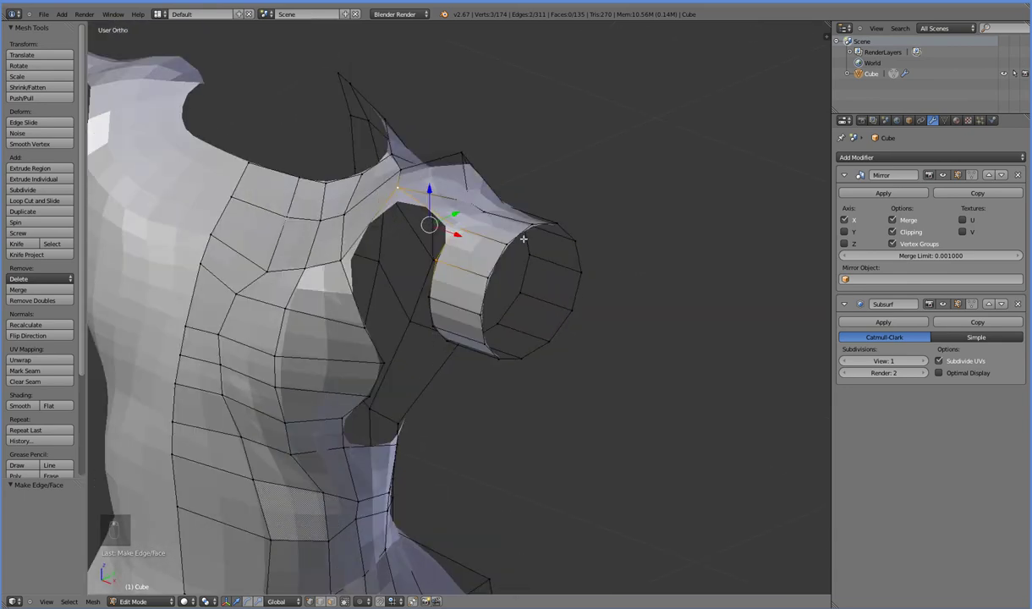
key("x")
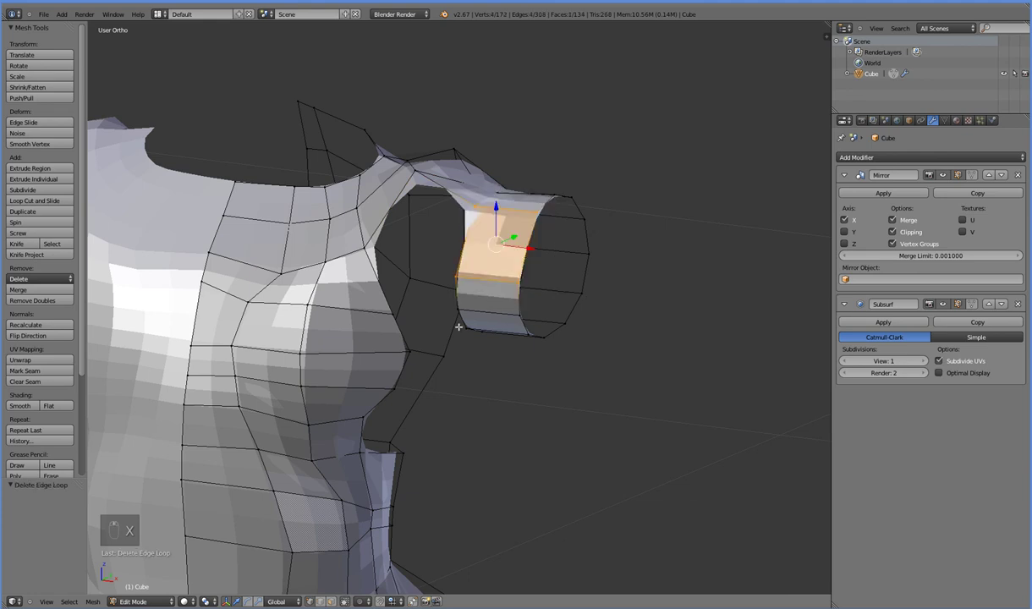
key("x")
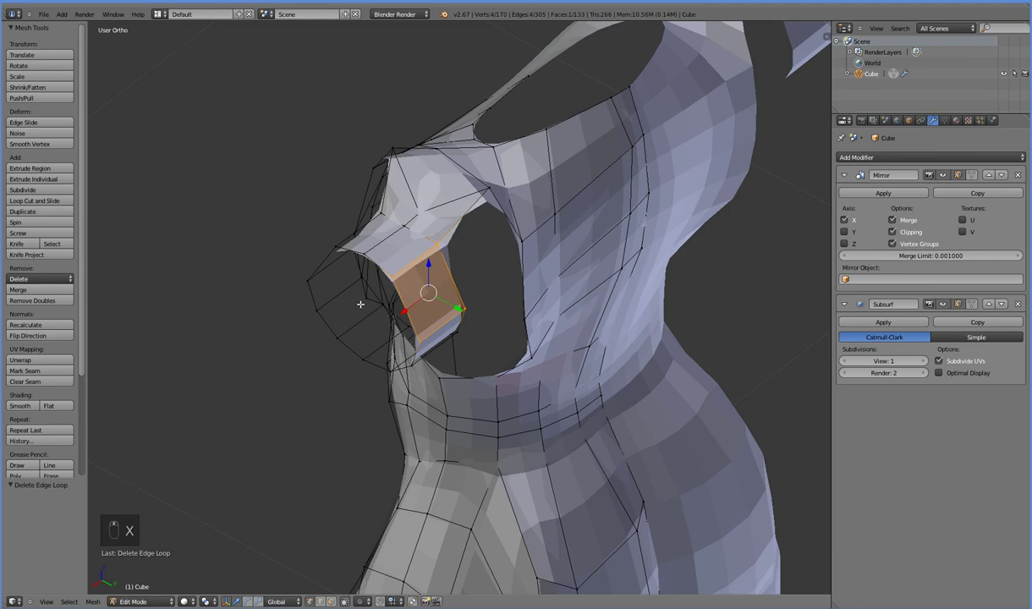
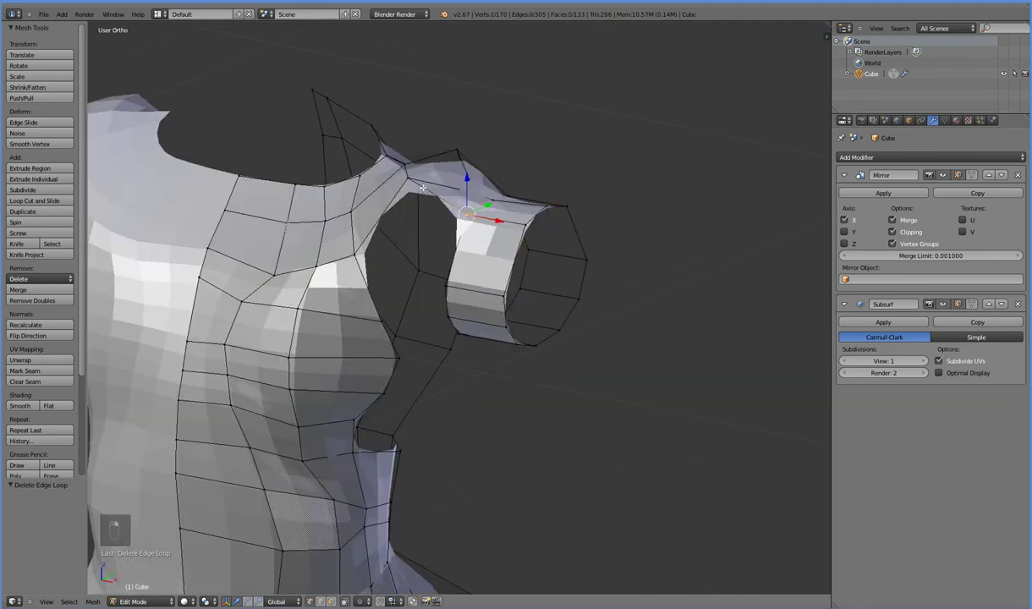
Fill faces bridging the top of the arm stub to the shoulder.
key("f")
left_click(477, 317)
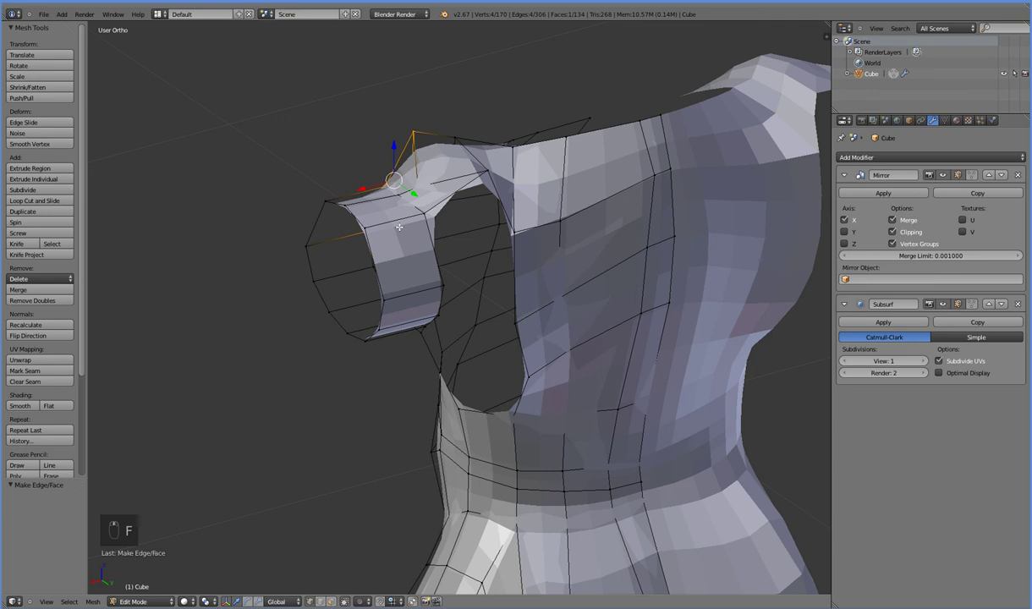
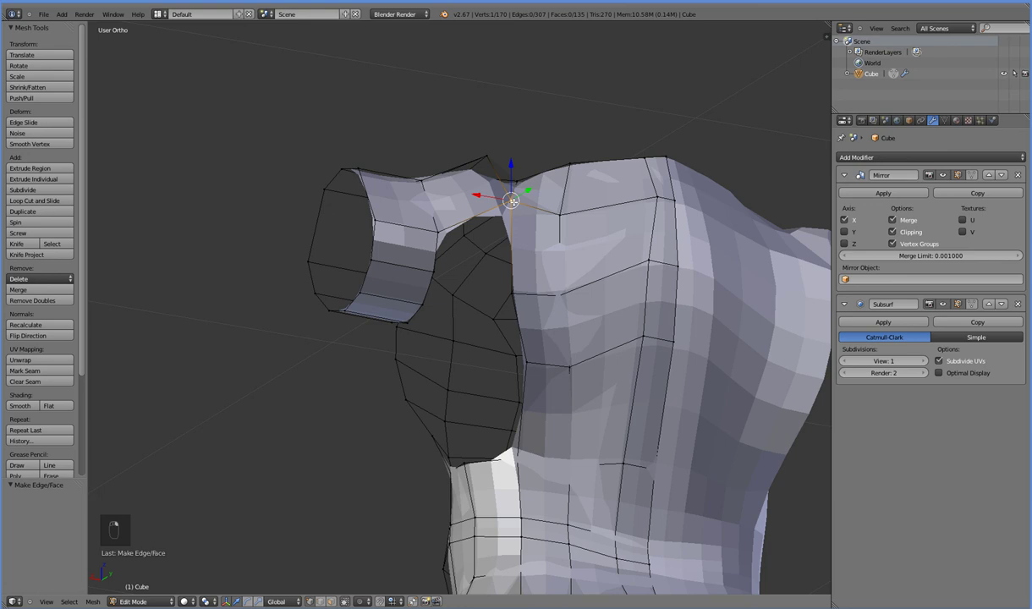
key("f")
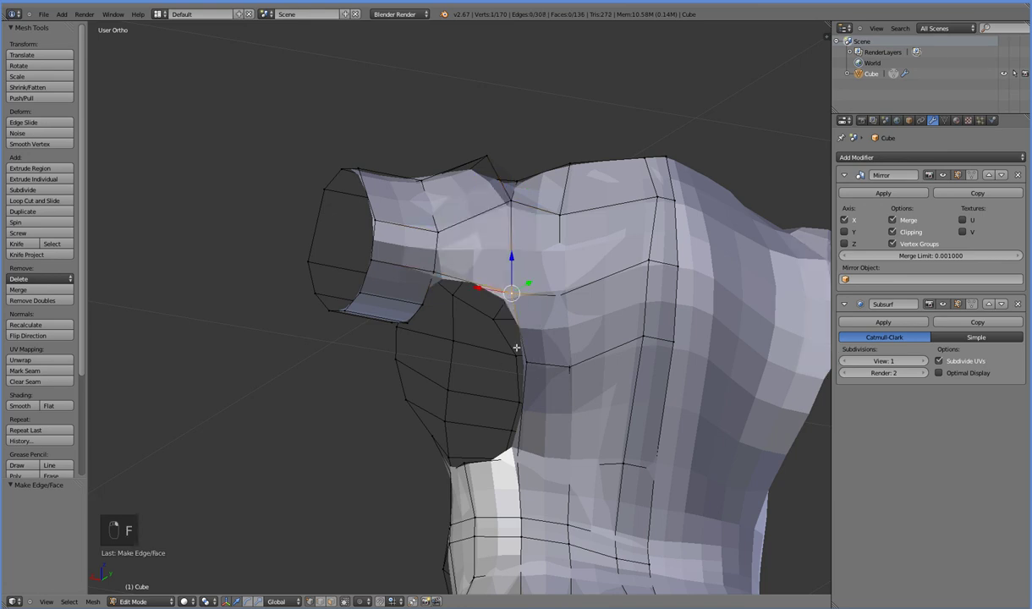
Extrude new faces below the arm stub toward the torso and fill across the underarm.
left_click_drag(533, 356, 484, 342)
key("KP_3")
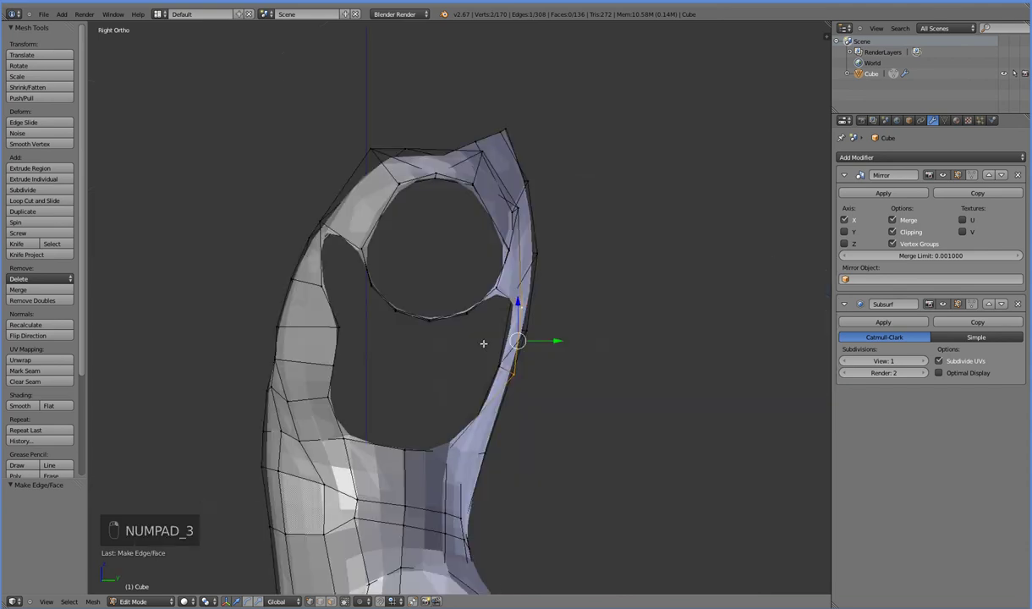
key("e")
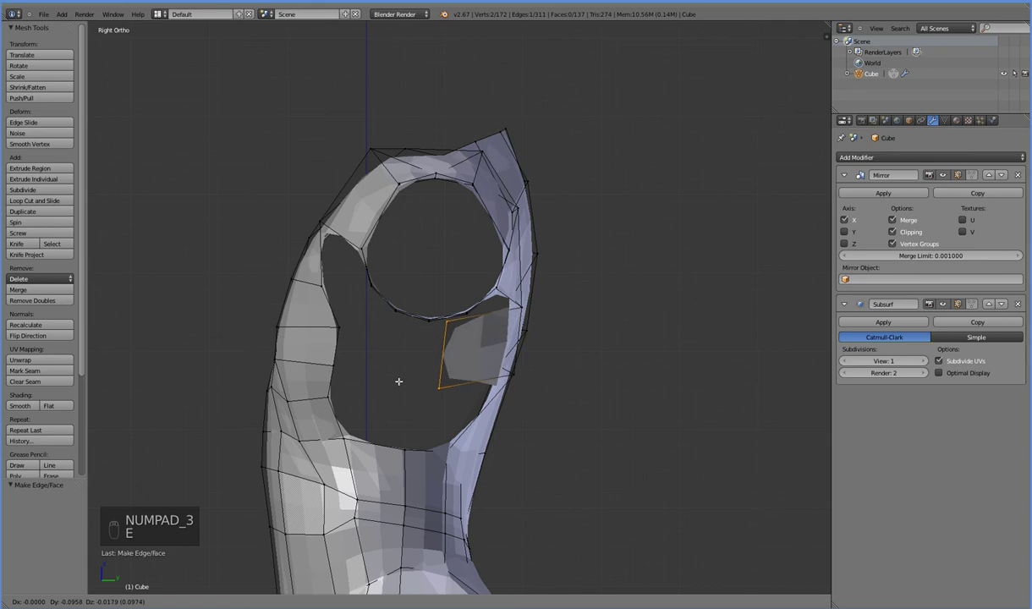
key("e")
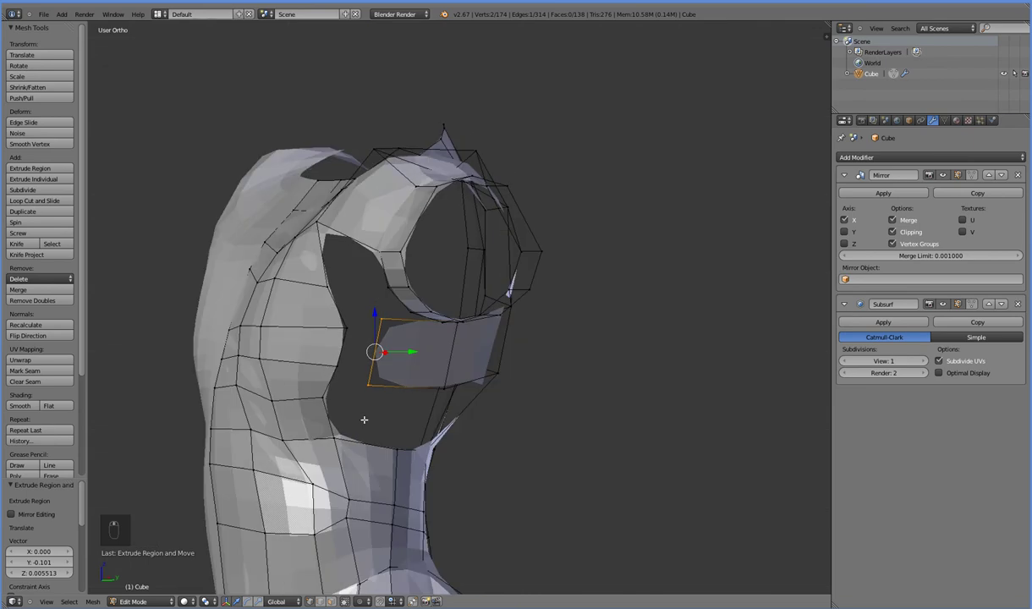
middle_click(393, 436)
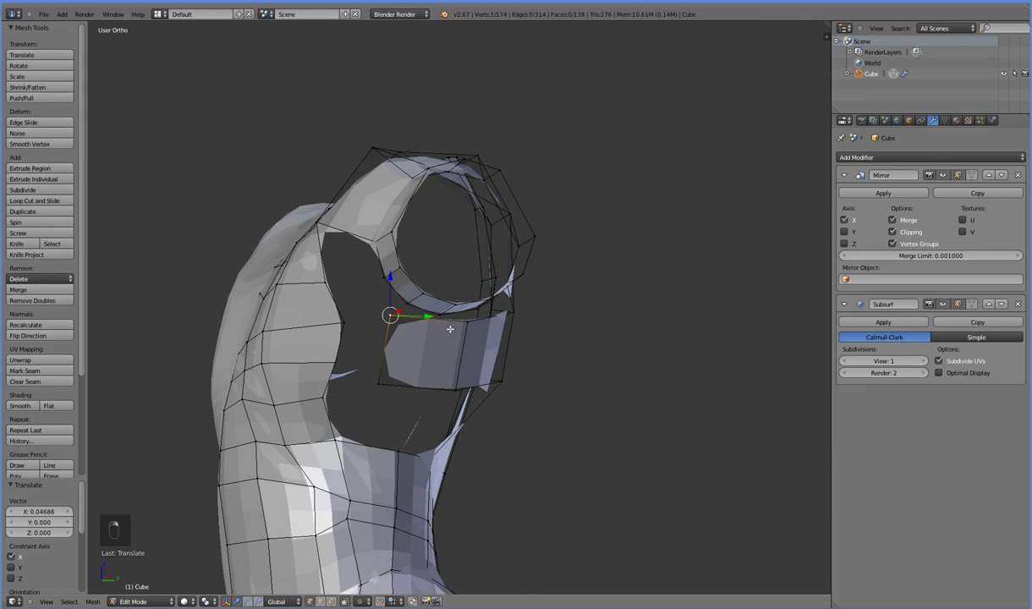
key("f")
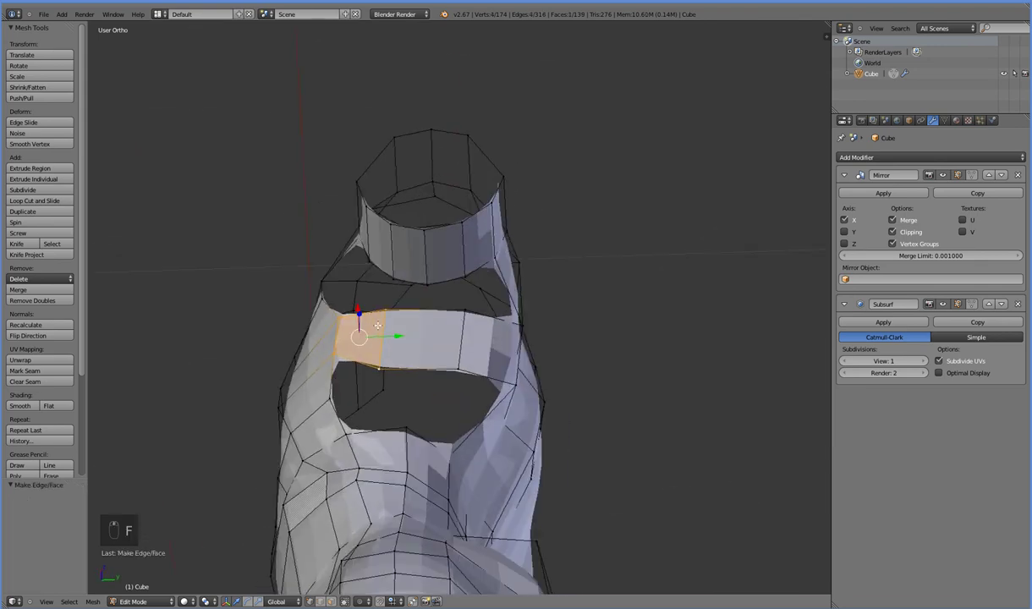
Undo a trial loop cut and fill faces to close the underarm hole.
key("ctrl+r")
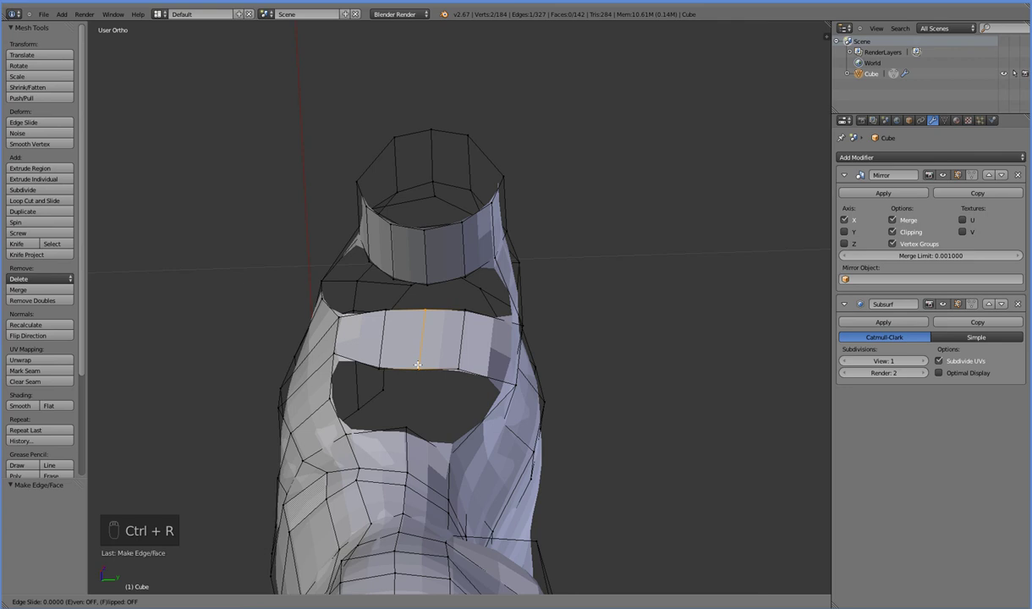
key("ctrl+z")
key("ctrl+z")
key("ctrl+z")
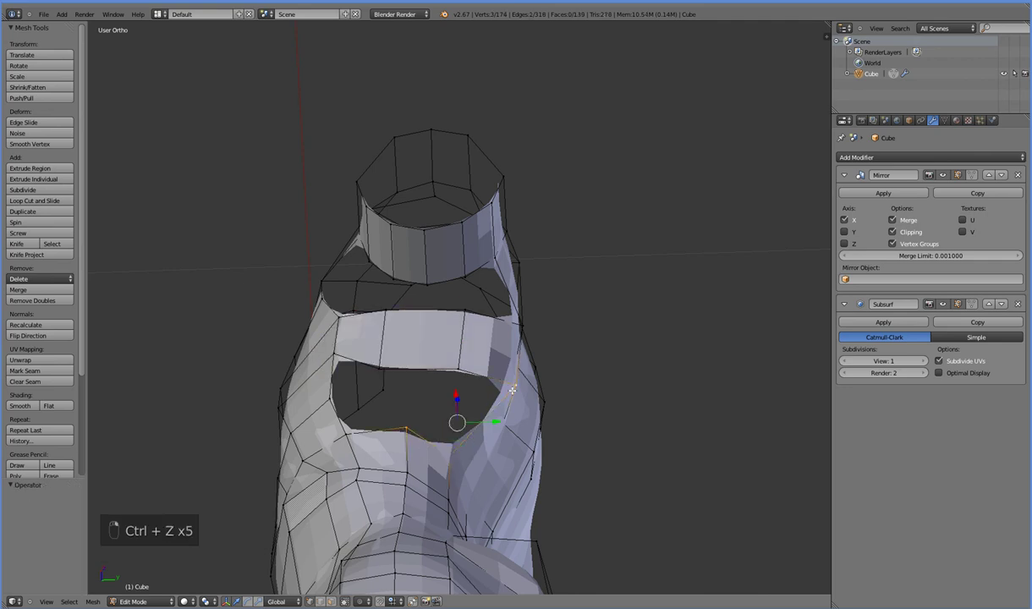
key("f")
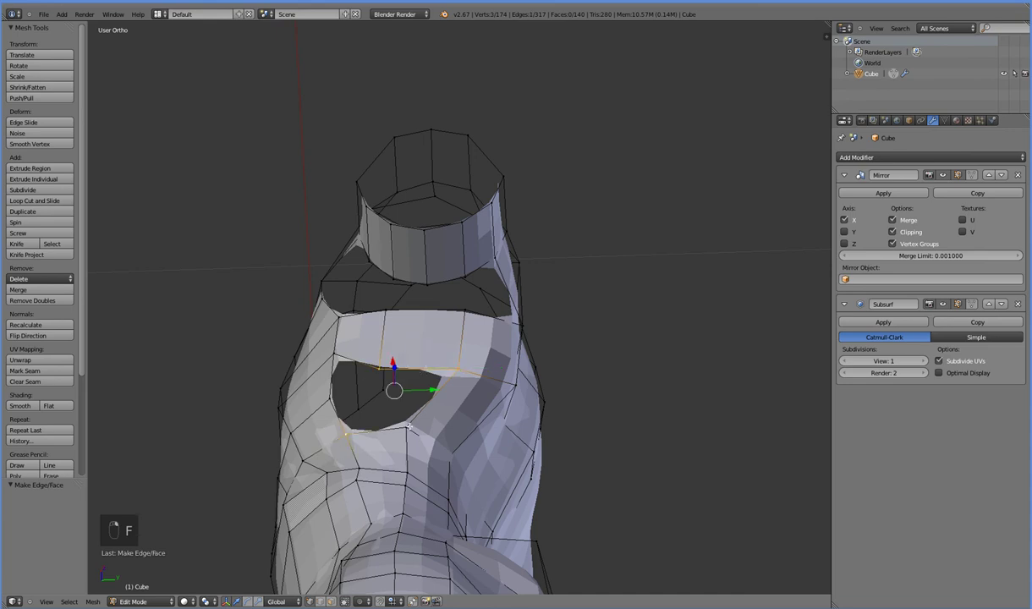
key("f")
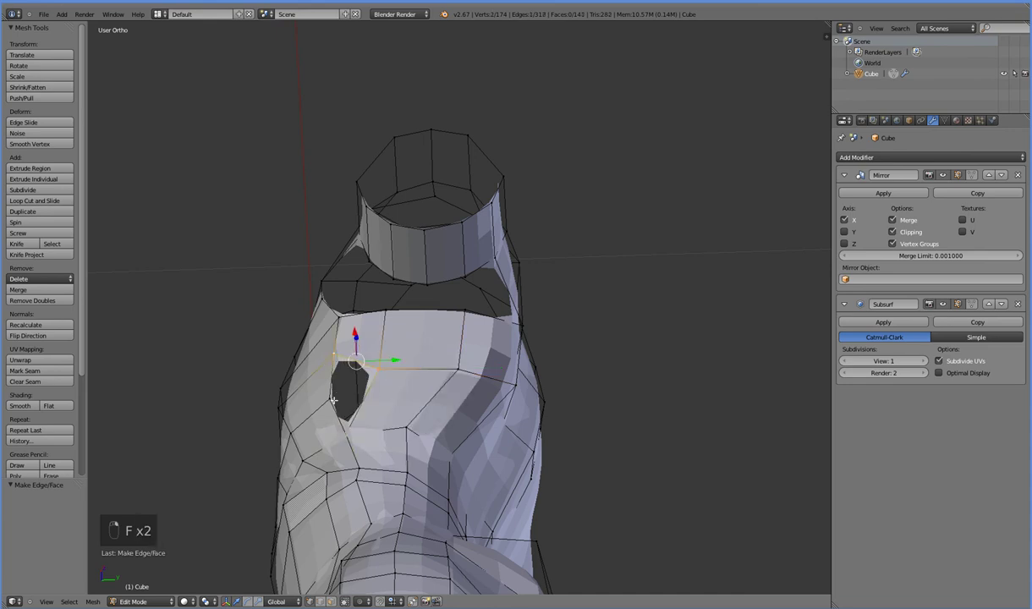
key("f")
Delete the extra edge loops and fill the remaining gaps under the shoulder.
key("x")
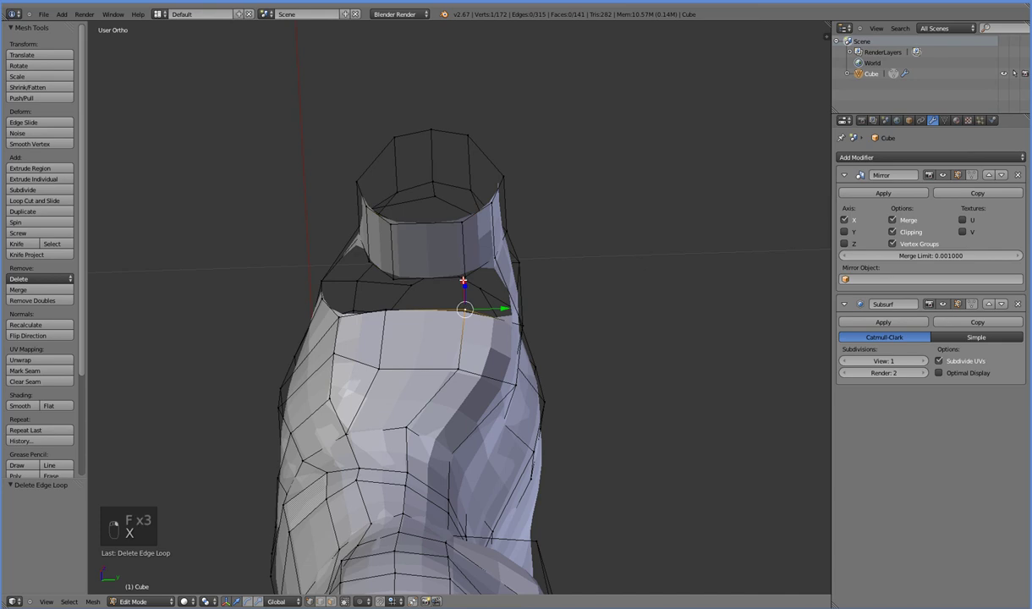
key("f")
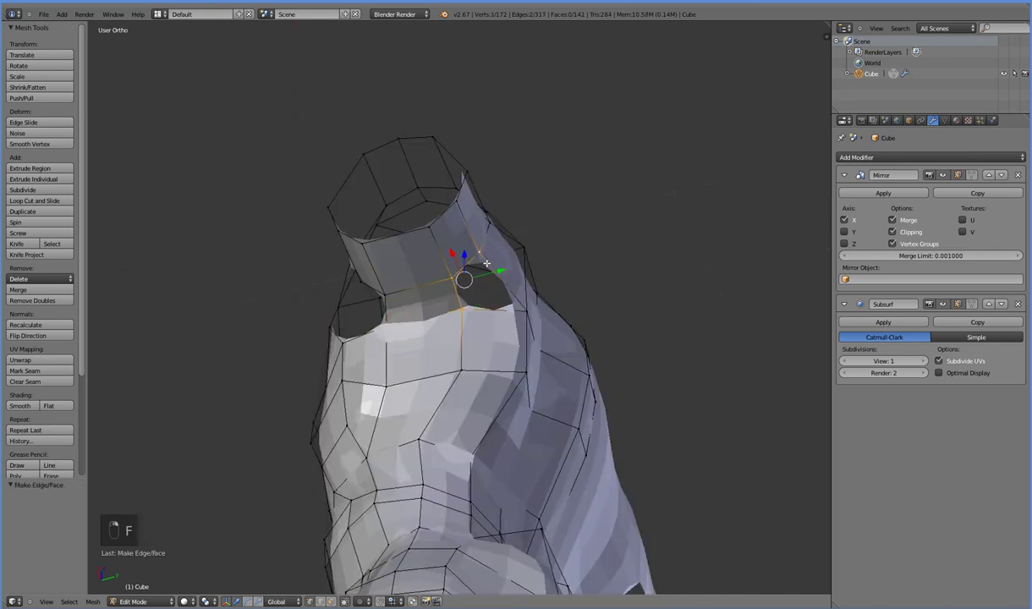
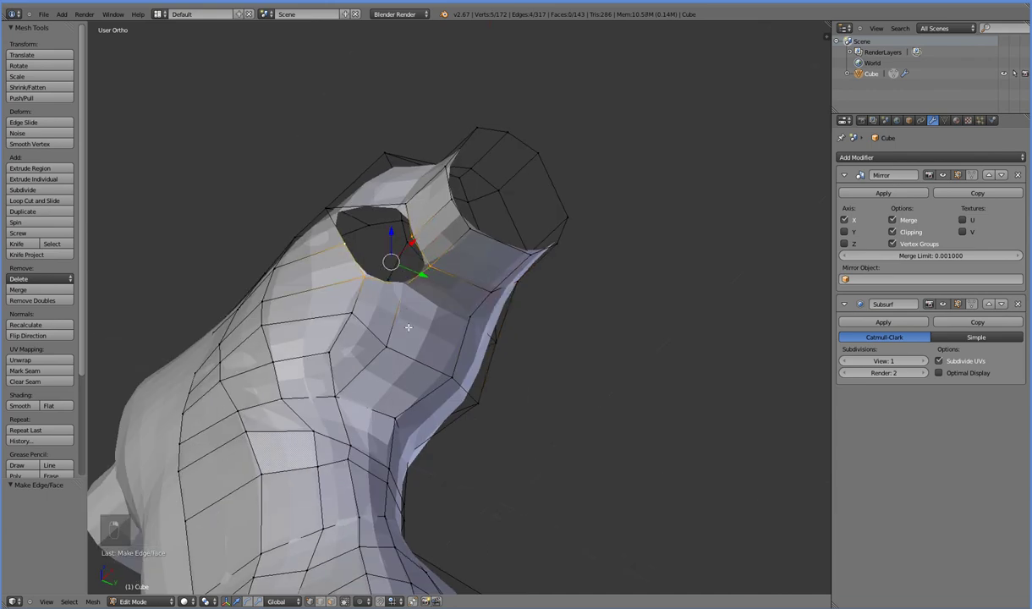
key("x")
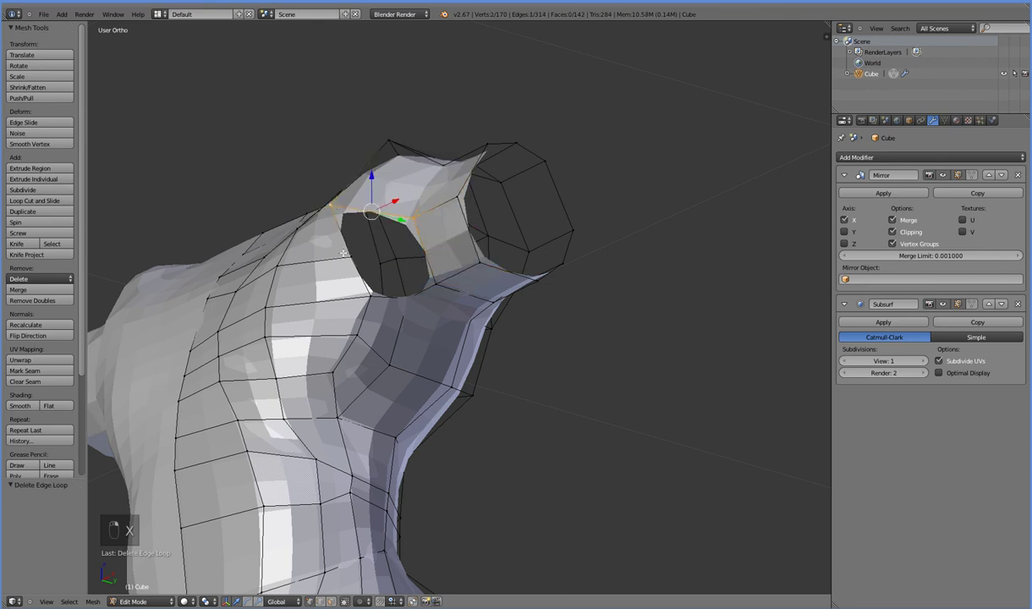
key("f")
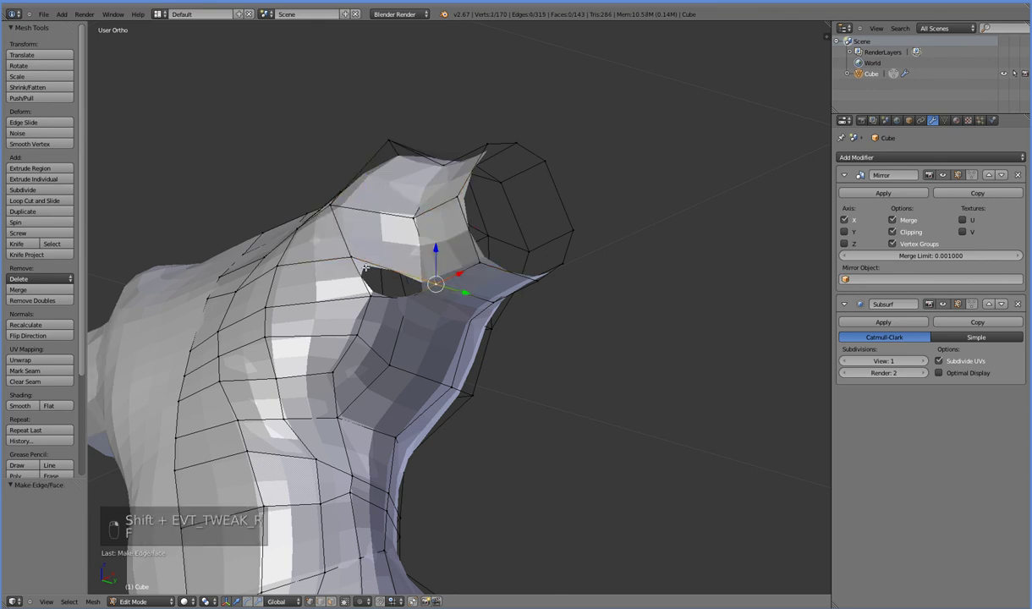
key("f")
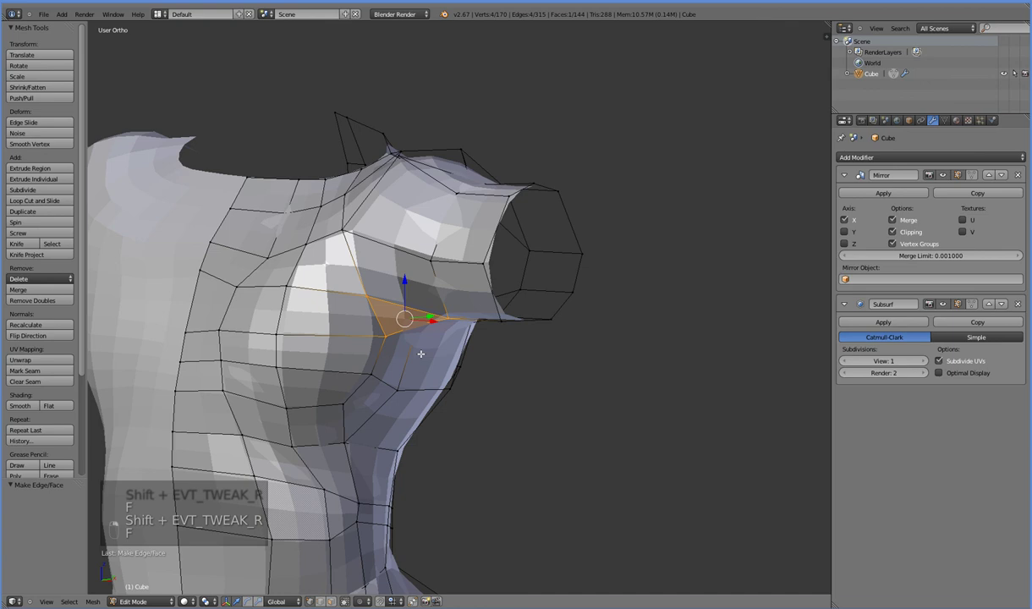
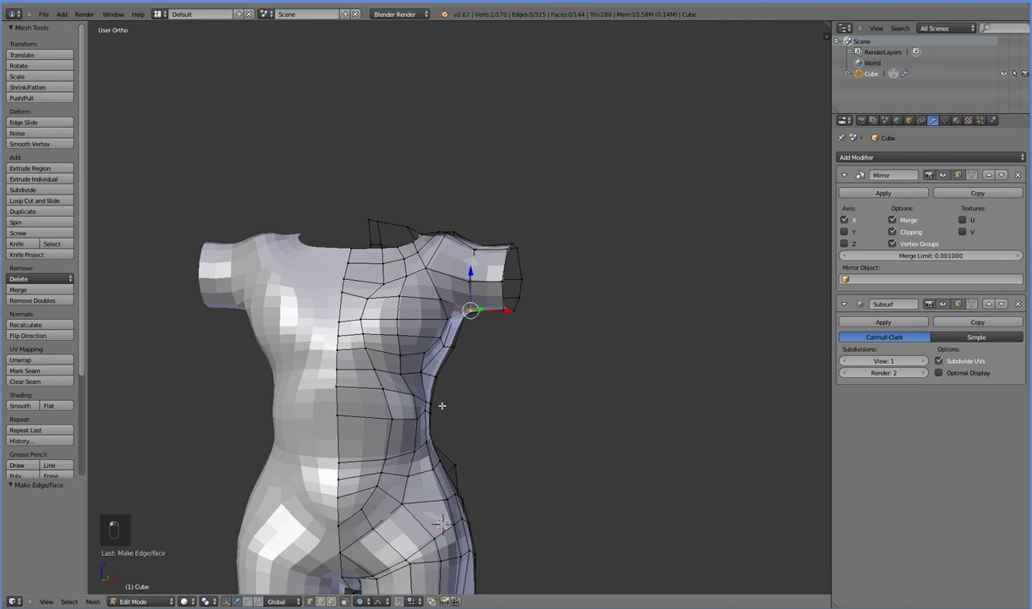
Pull the armpit vertices sideways with proportional falloff to smooth the torso side.
left_click_drag(465, 319, 484, 364)
Scale up the arm stub's end loop from front view and check the lower torso profile from the side.
key("KP_1")
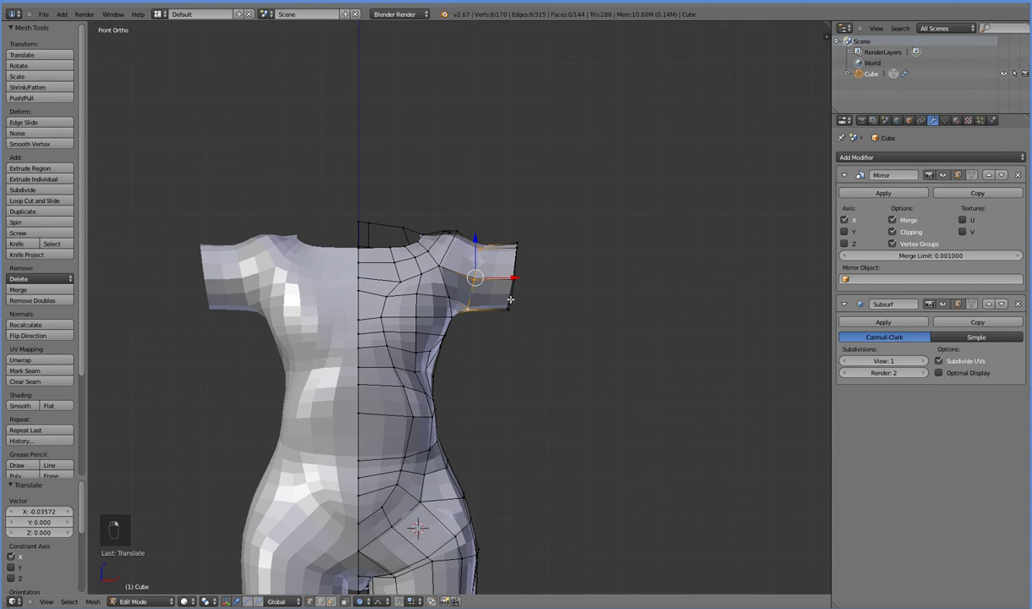
key("s")
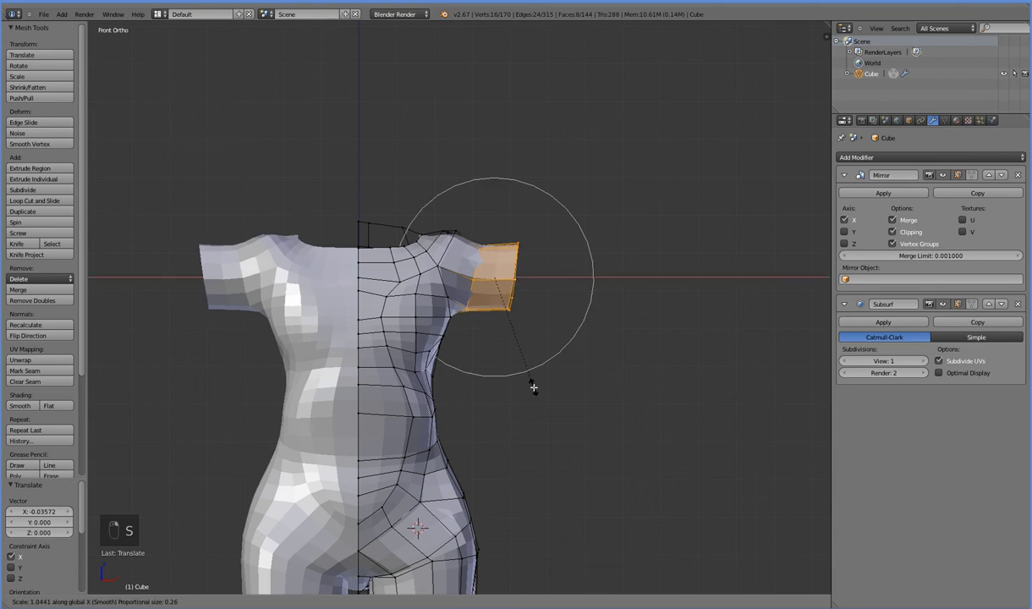
key("s")
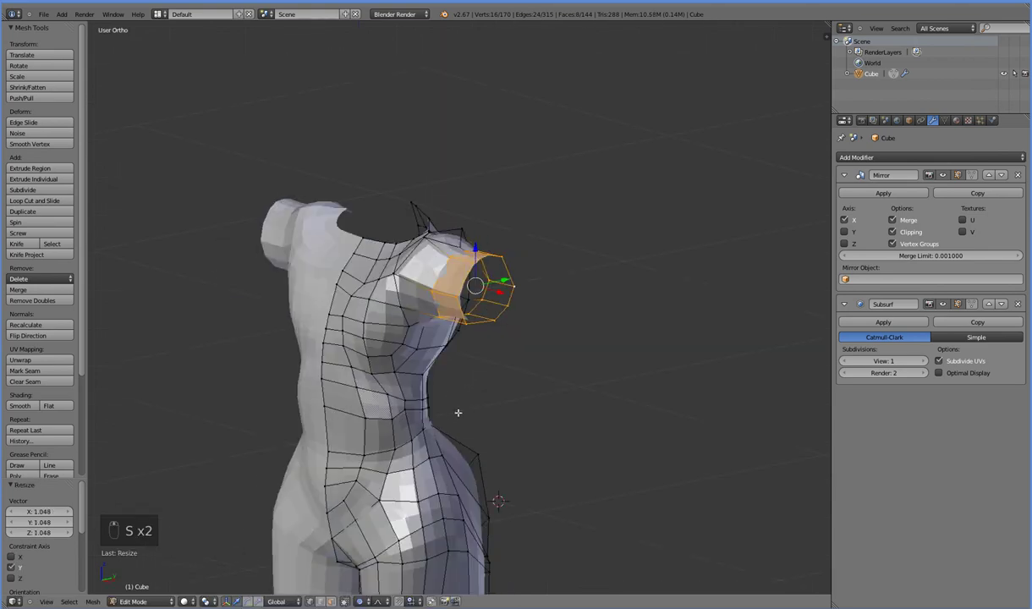
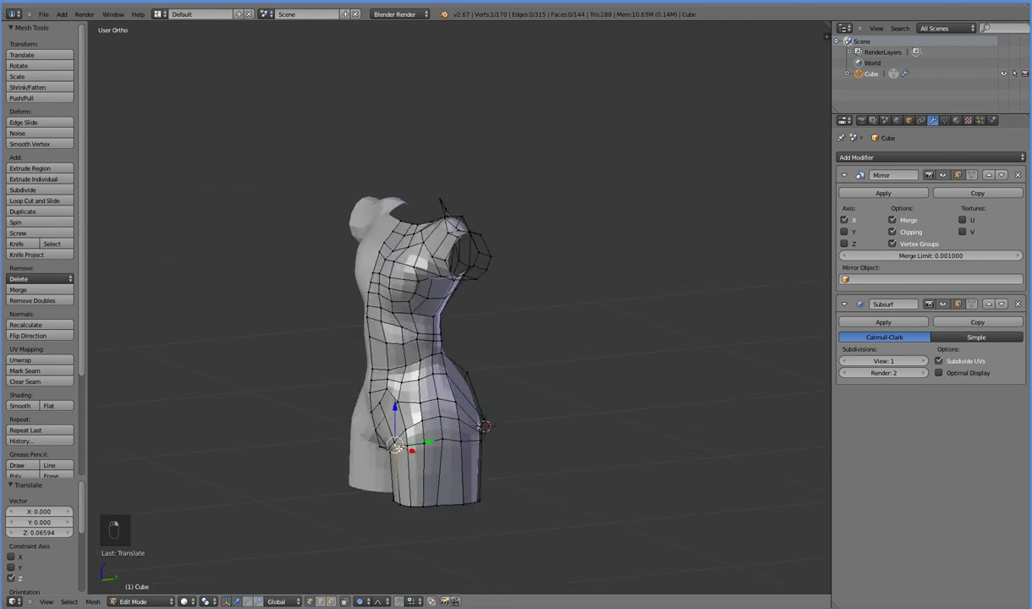
key("KP_3")
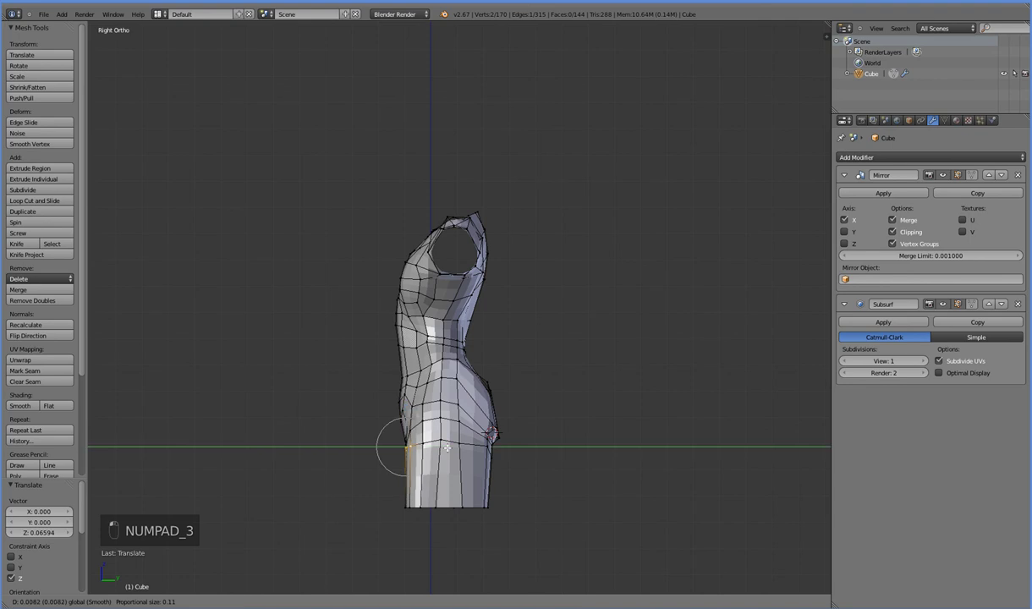